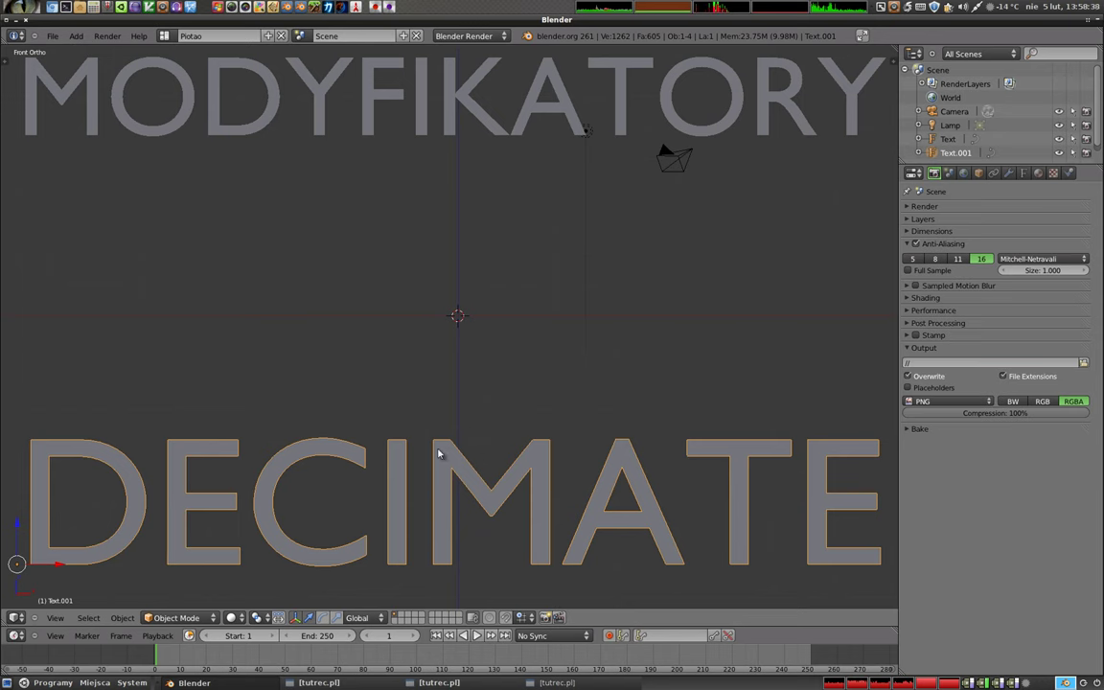
Delete the MODYFIKATORY and DECIMATE title text objects from the scene
right_click(450, 454)
key(x)
right_click(455, 108)
key(x)
scroll(up, 3)
scroll(down, 3)
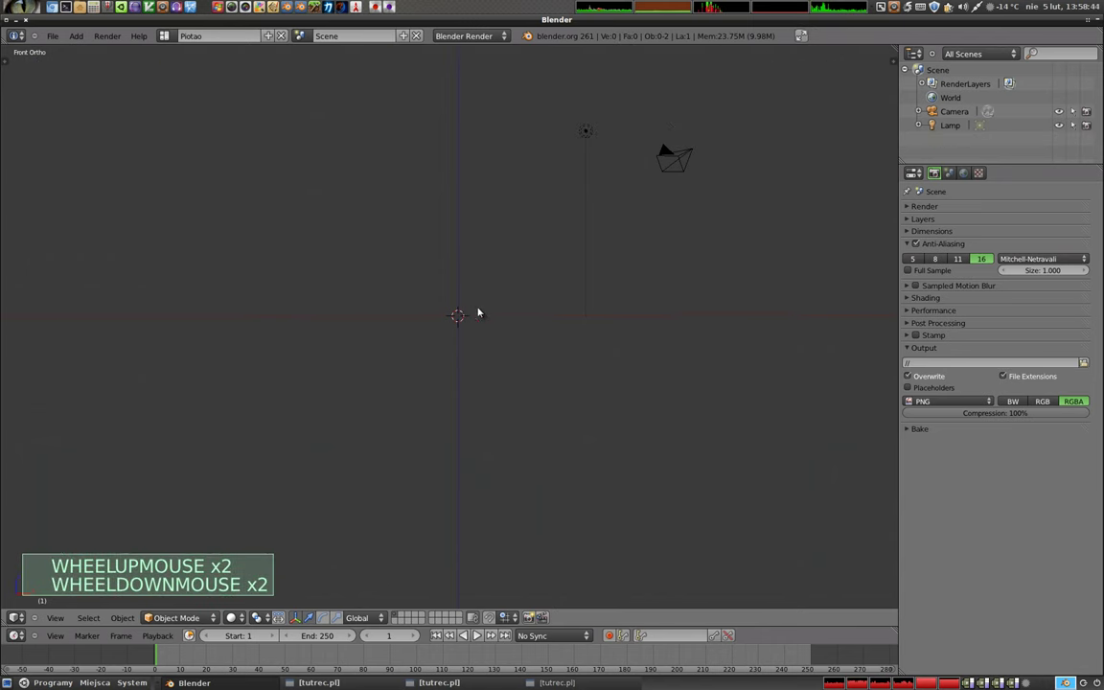
Add a Monkey head mesh to the scene via Shift+A > Mesh > Monkey
key(shift+a)
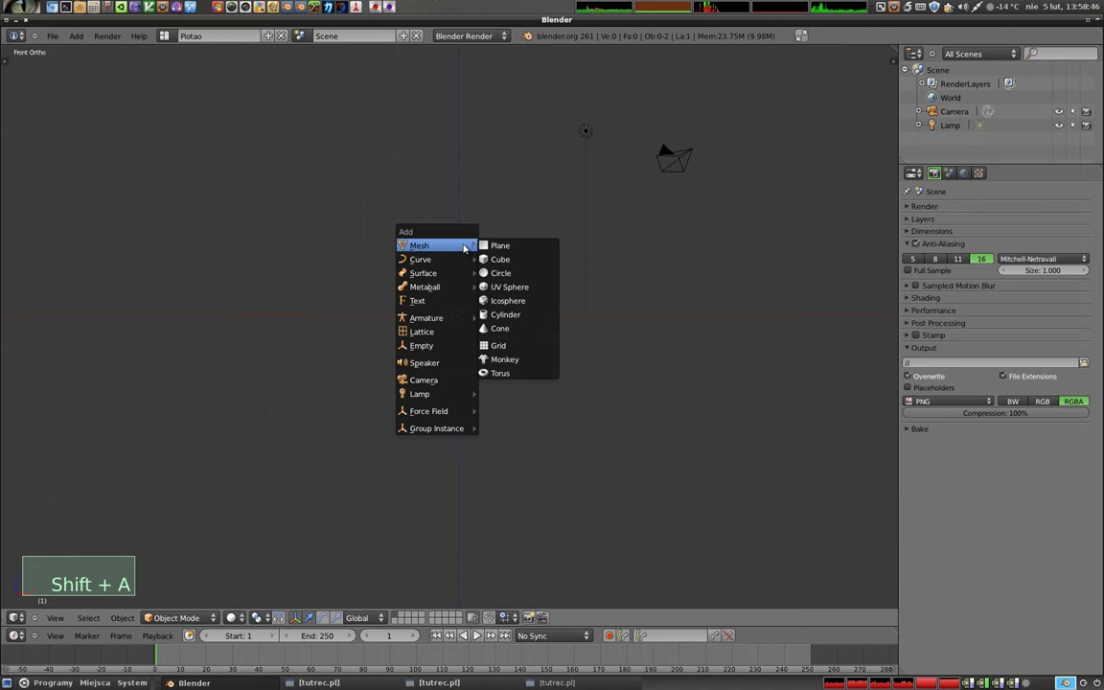
middle_click(461, 252)
middle_click(554, 302)
middle_click(485, 271)
middle_click(530, 473)
scroll(up, 3)
middle_click(482, 305)
Give the head a three-level Subsurf modifier and view it as wireframe with its modifier settings shown
key(ctrl+3)
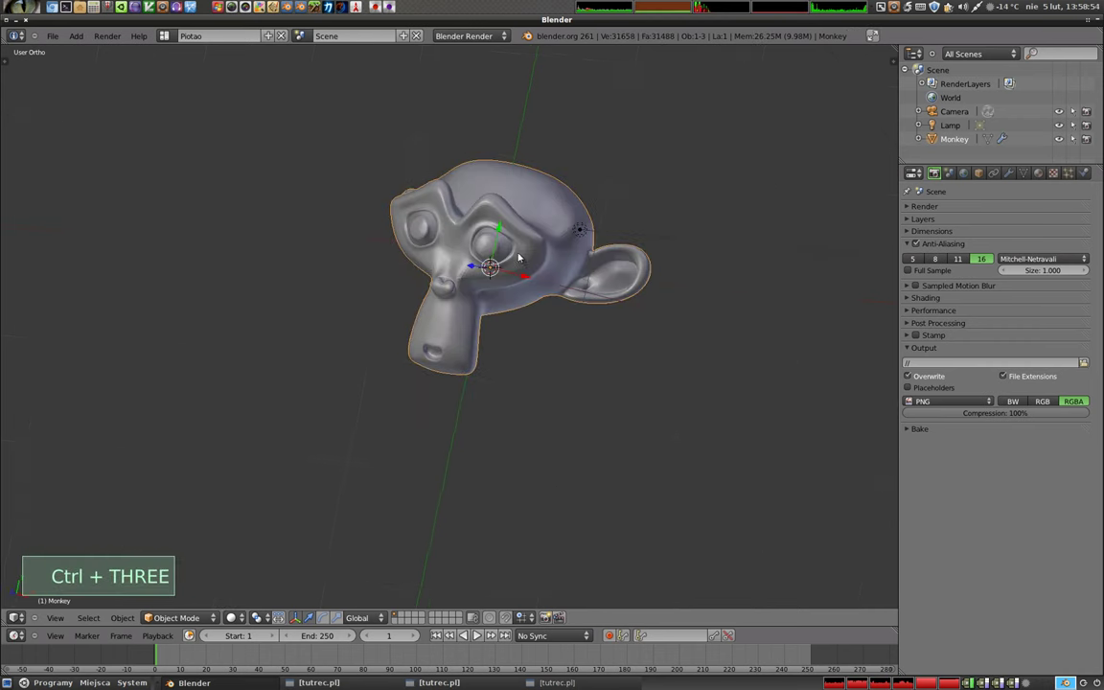
click(1015, 172)
key(z)
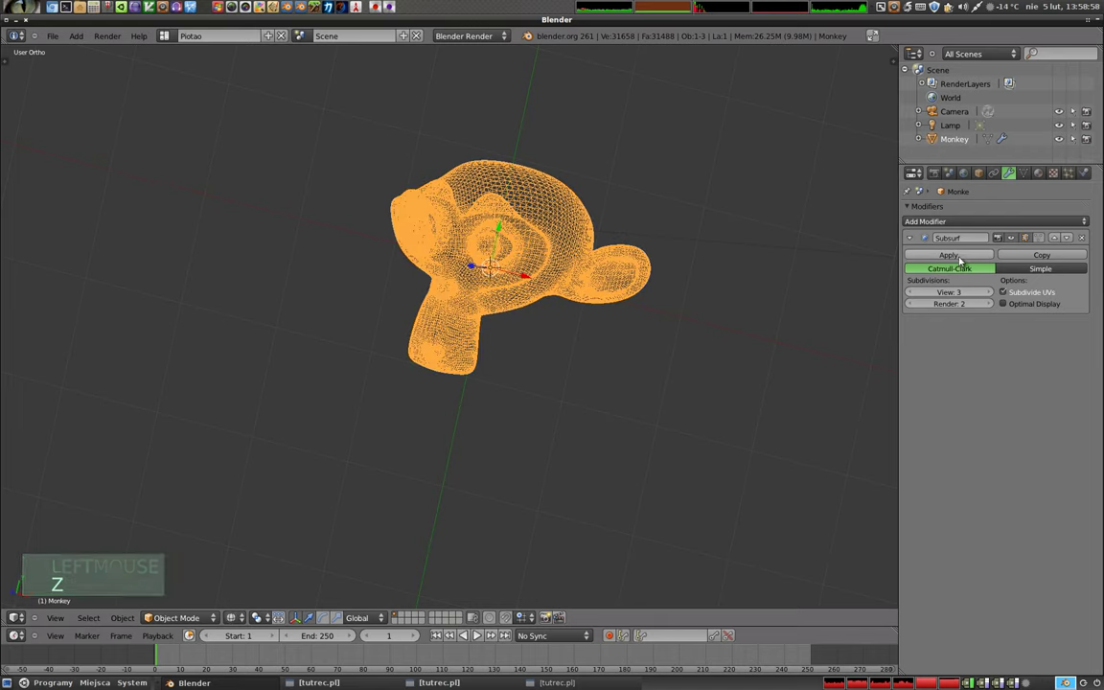
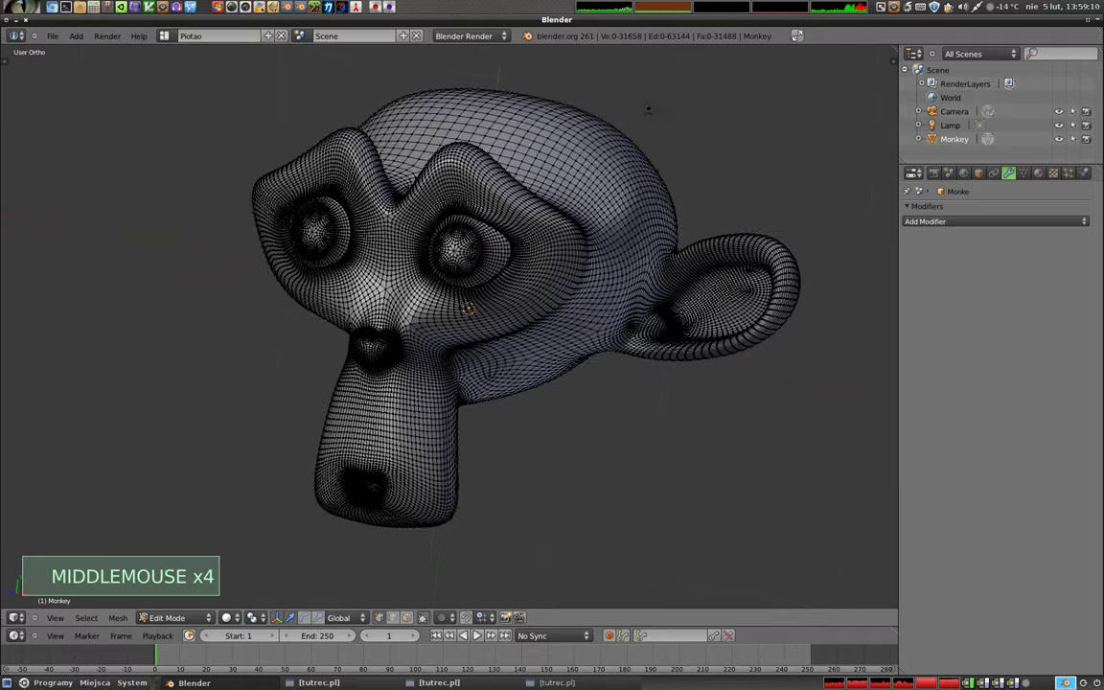
Bring up the Add Modifier list for the subdivided head
middle_click(909, 312)
Add a Decimate modifier to the head and return to object mode to look it over
click(1000, 229)
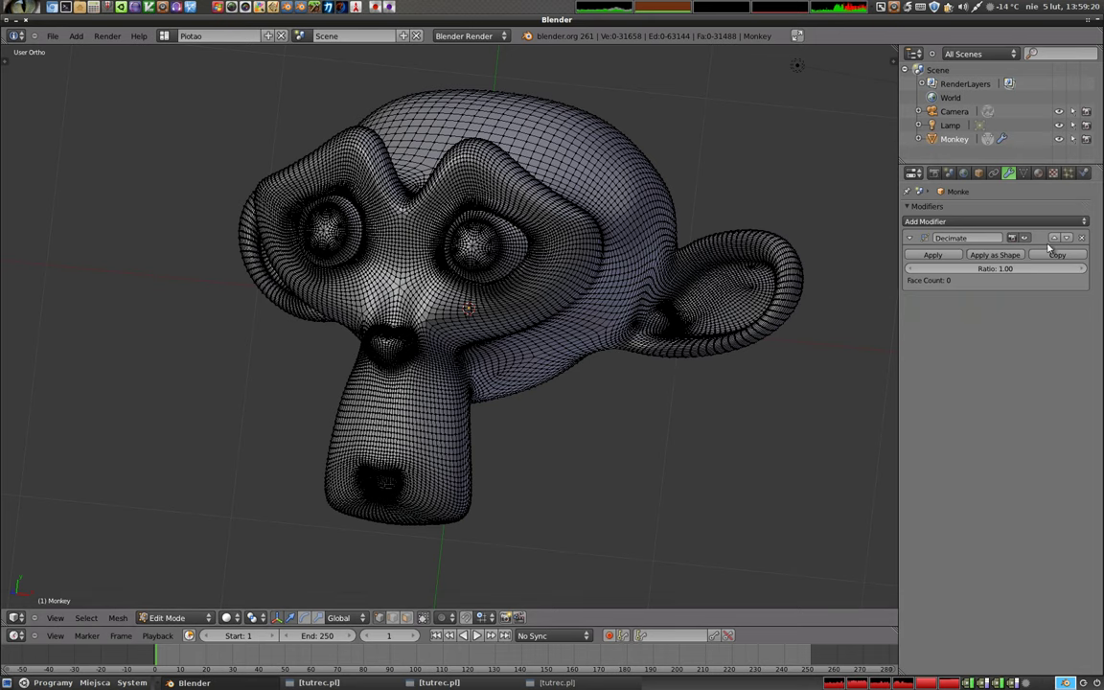
key(Tab)
middle_click(478, 216)
middle_click(626, 215)
middle_click(383, 251)
middle_click(389, 252)
middle_click(373, 187)
middle_click(465, 161)
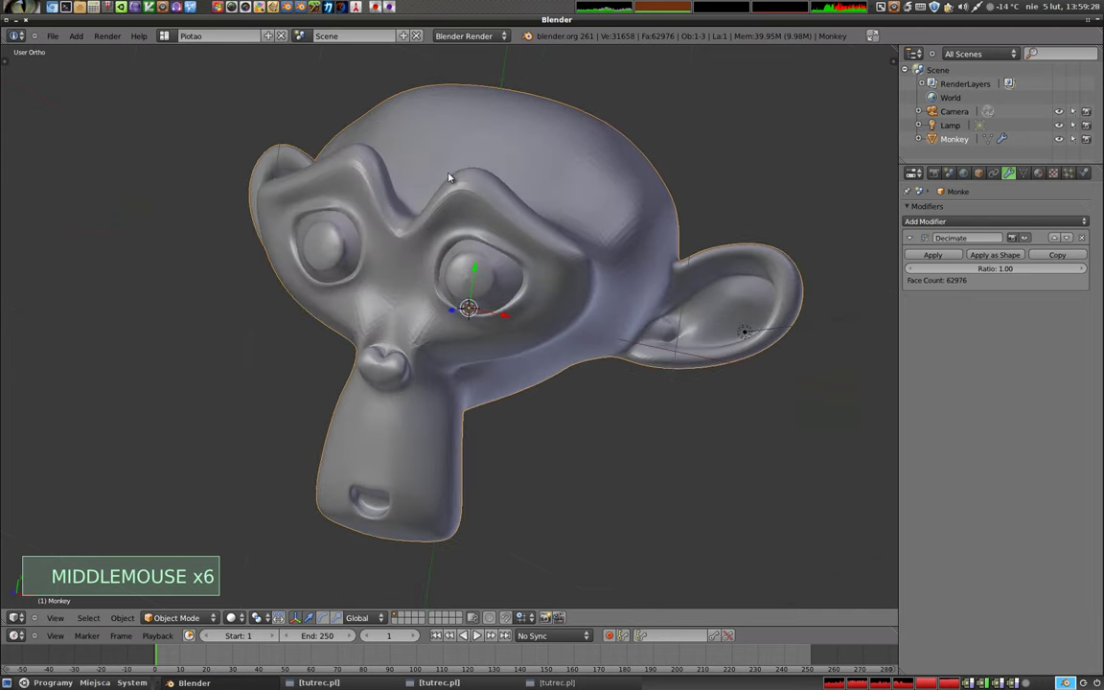
Inspect the dense 62,976-face wireframe of the head up close
key(z)
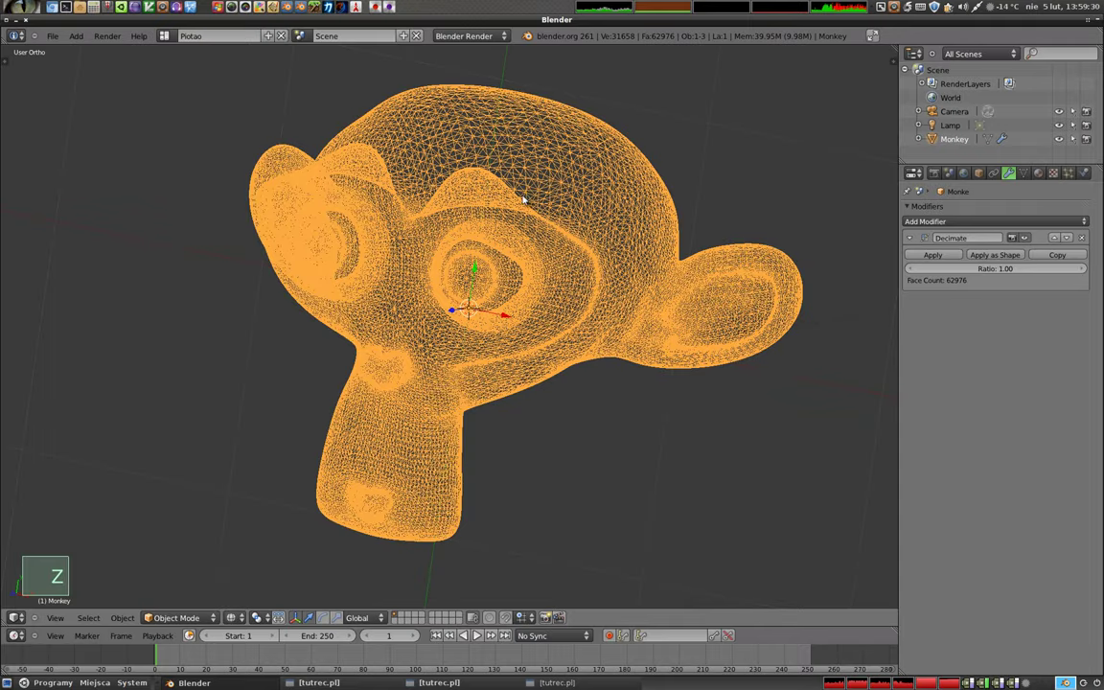
scroll(up, 3)
scroll(up, 3)
middle_click(515, 229)
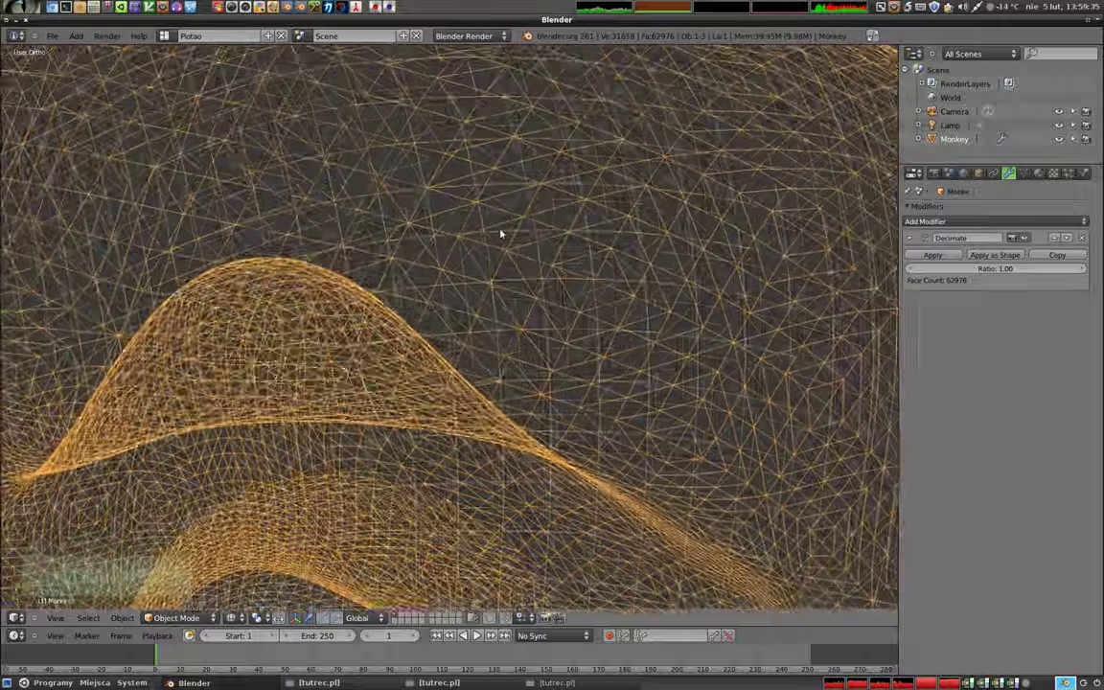
middle_click(342, 193)
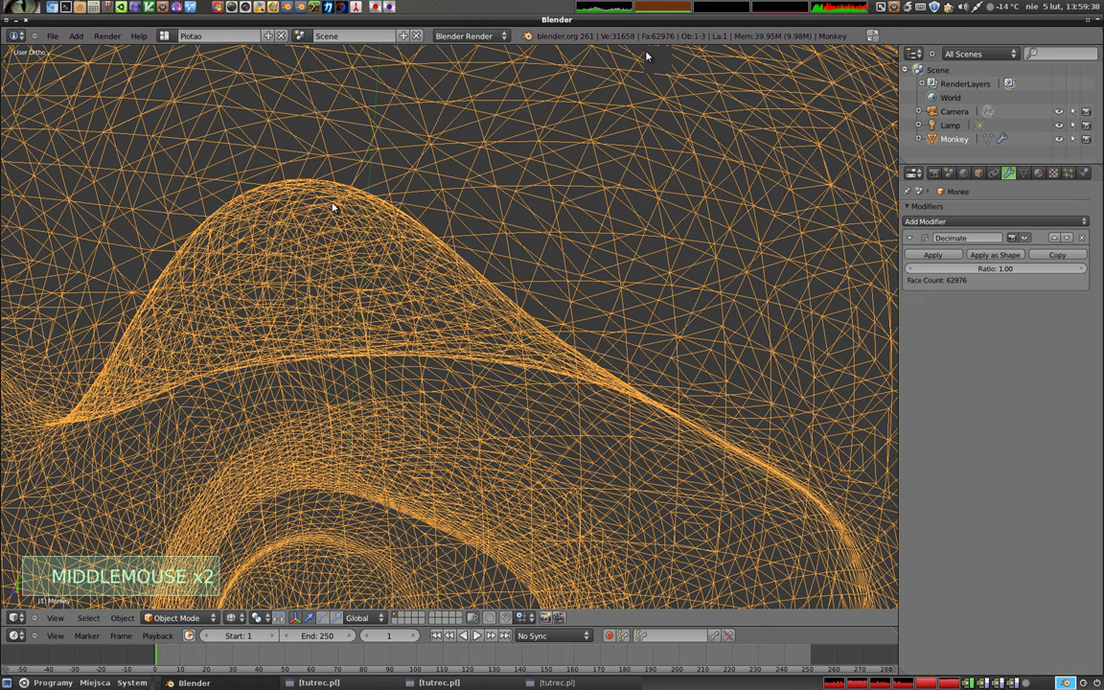
Check the head in edit and object mode, switch to solid shading and view it from the front
key(Tab)
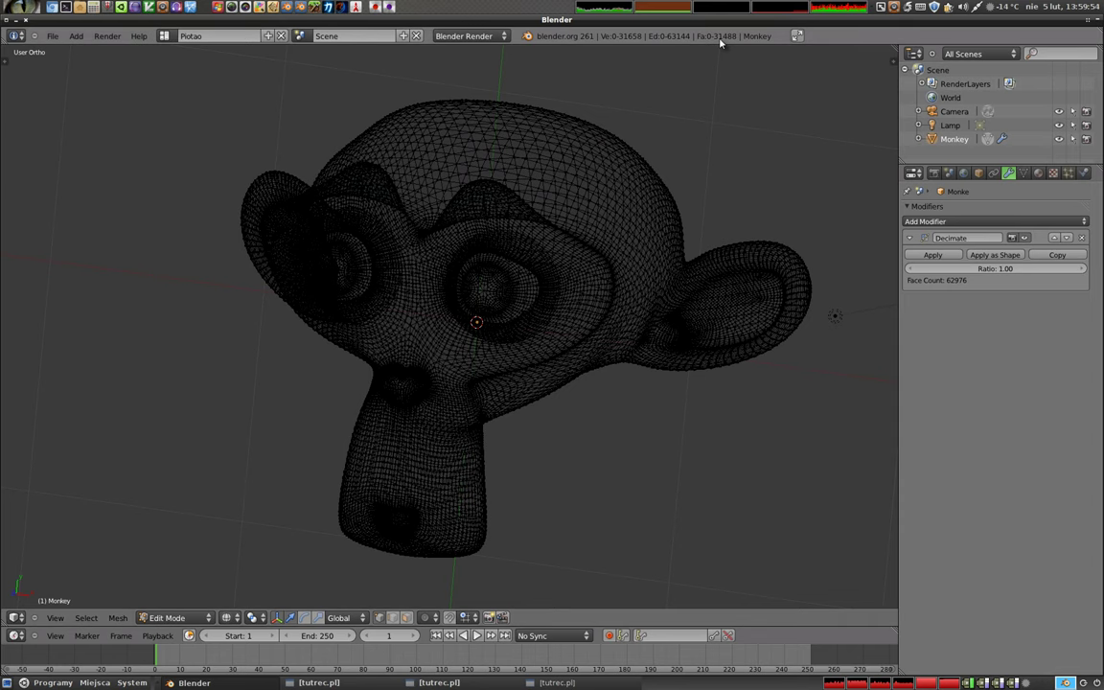
key(Tab)
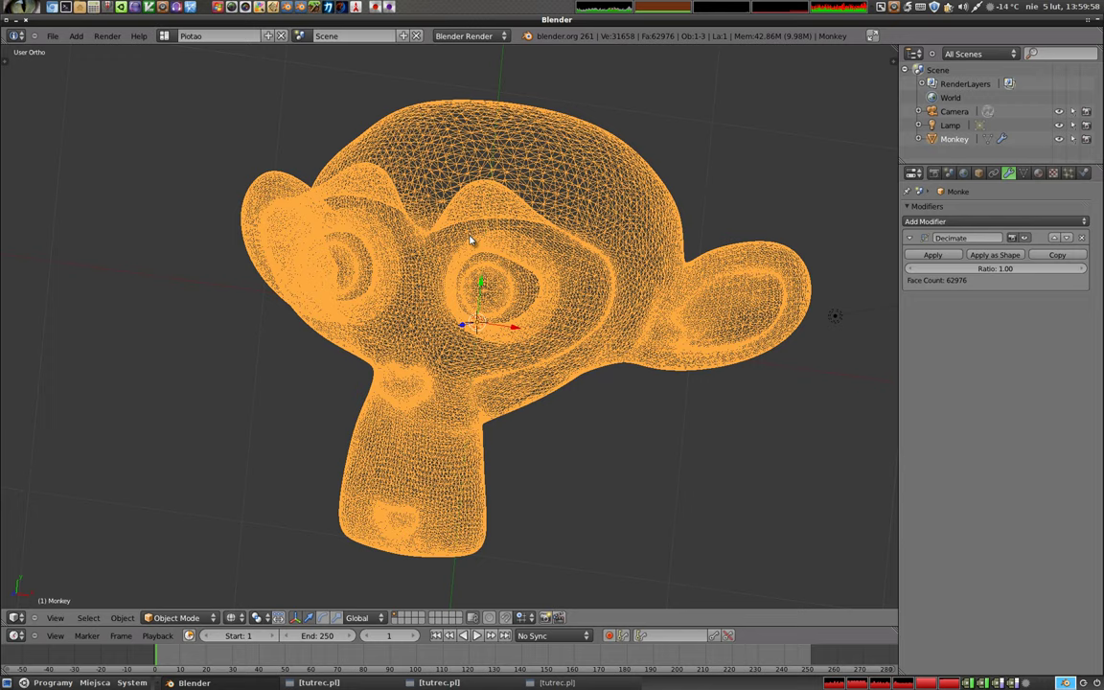
key(z)
middle_click(505, 272)
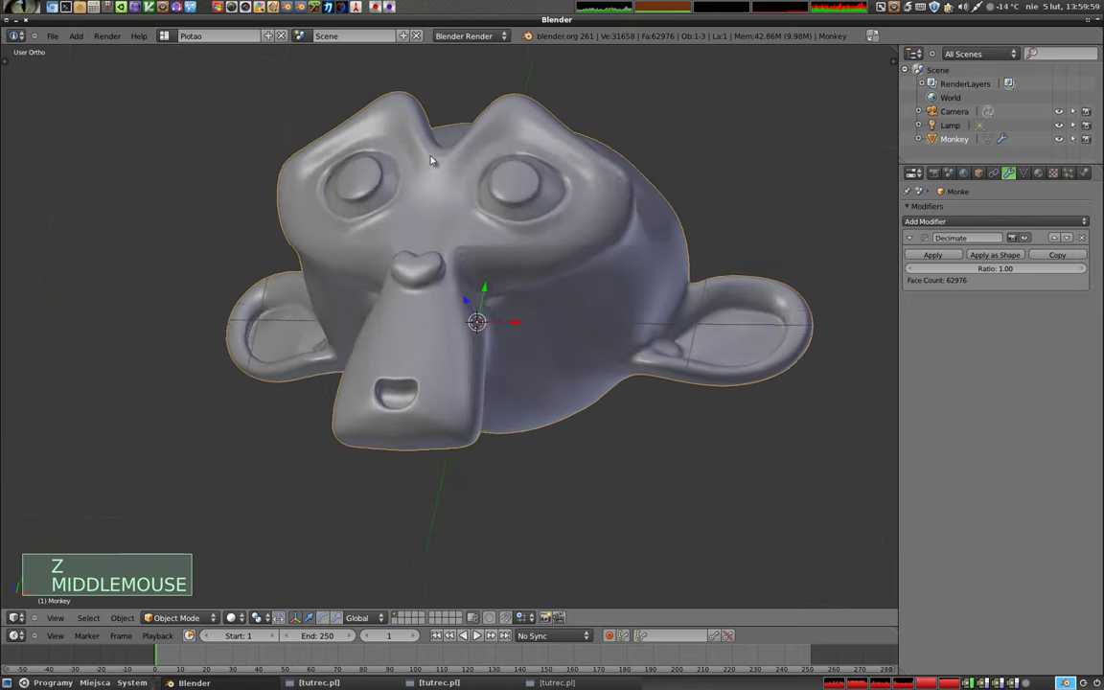
middle_click(440, 318)
middle_click(436, 313)
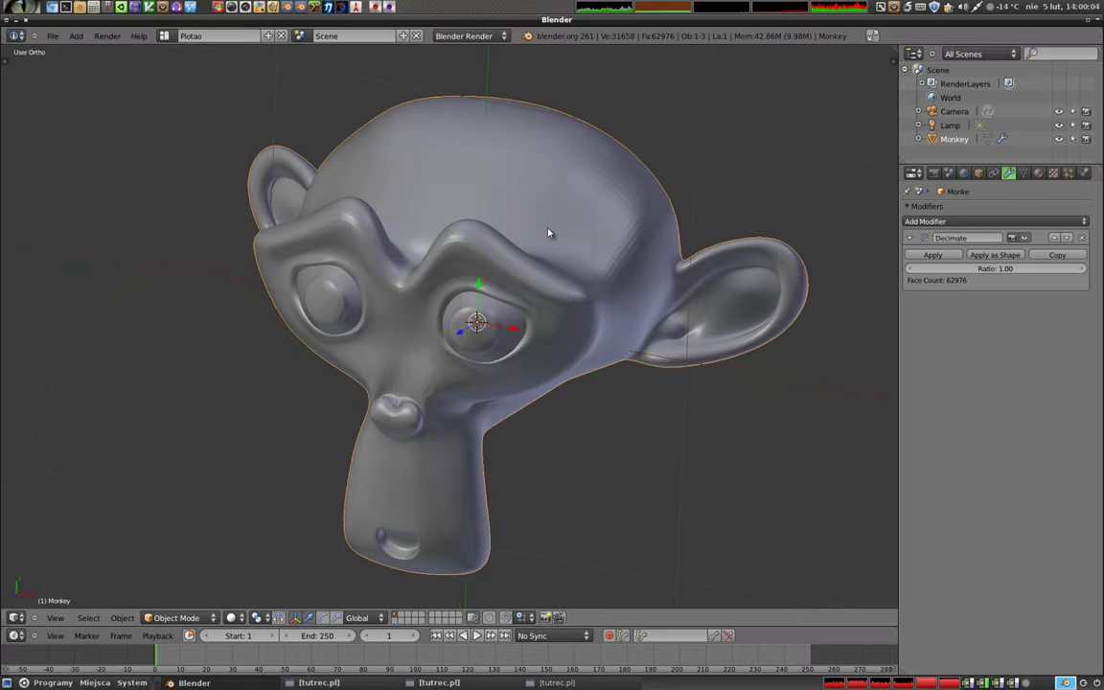
key(z)
Show the dense head wireframe head-on and adjust the view around it
key(z)
scroll(up, 3)
middle_click(462, 285)
scroll(down, 3)
middle_click(646, 363)
middle_click(491, 324)
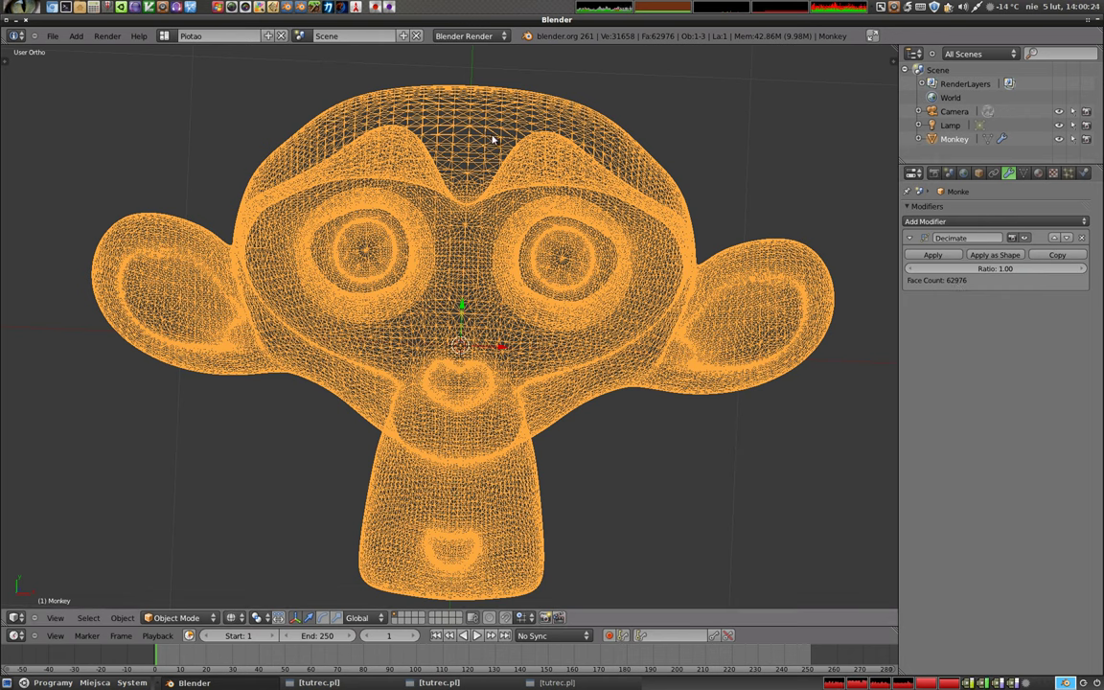
Set the Decimate ratio to 0.10 and inspect the faceted 6,296-face head in solid shading
click(1030, 271)
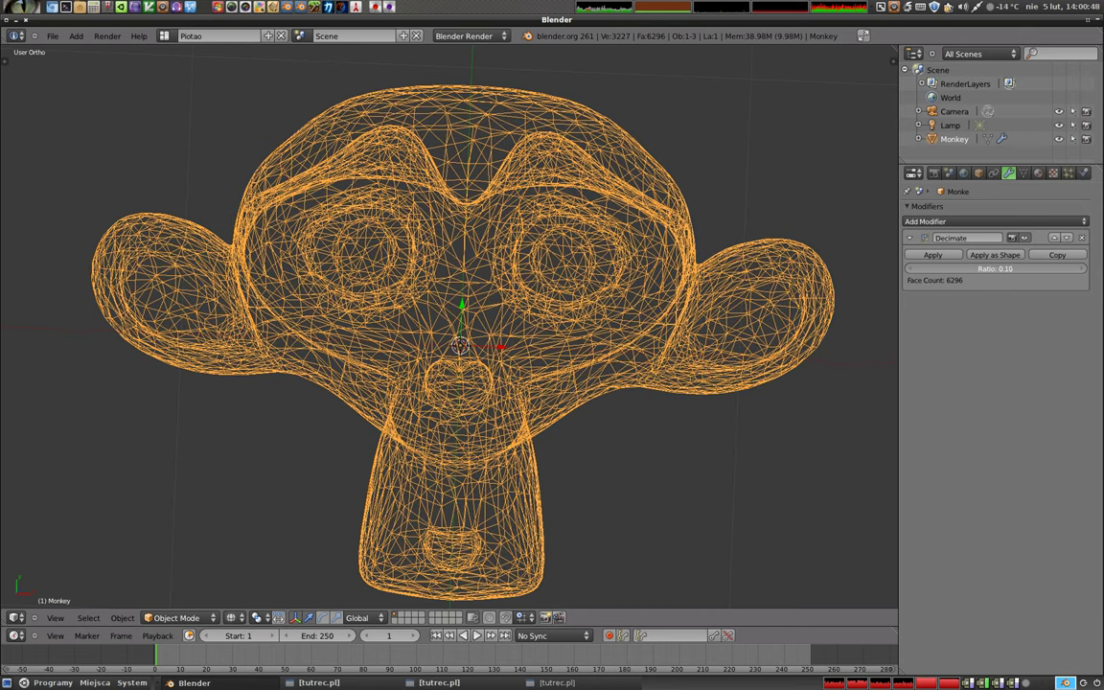
key(z)
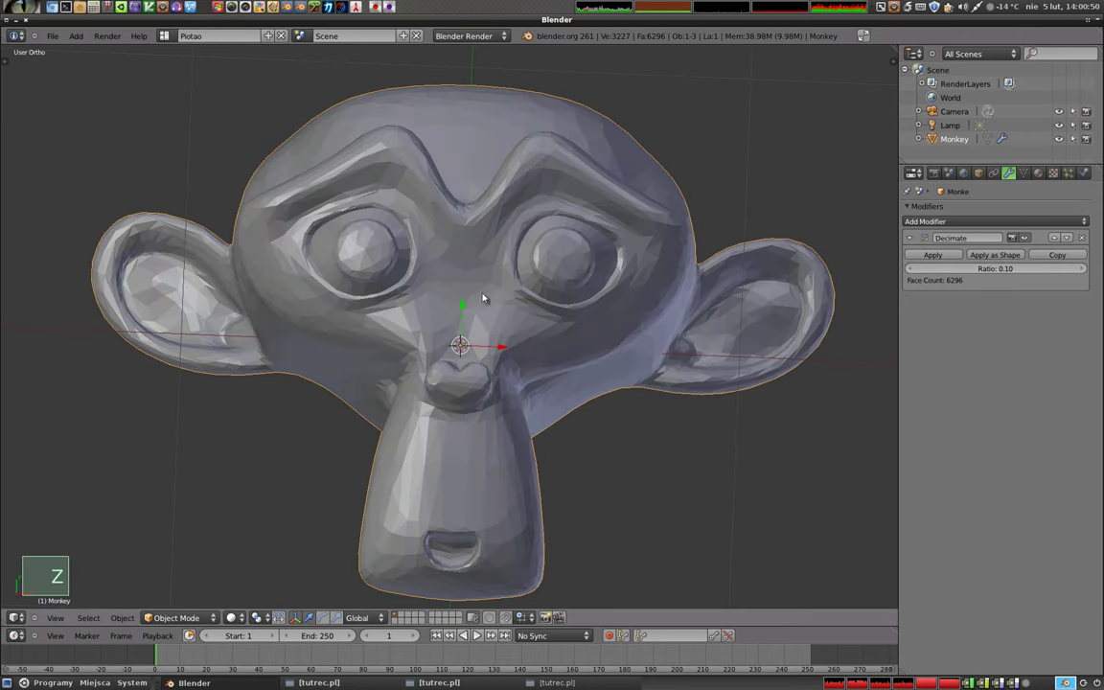
middle_click(502, 223)
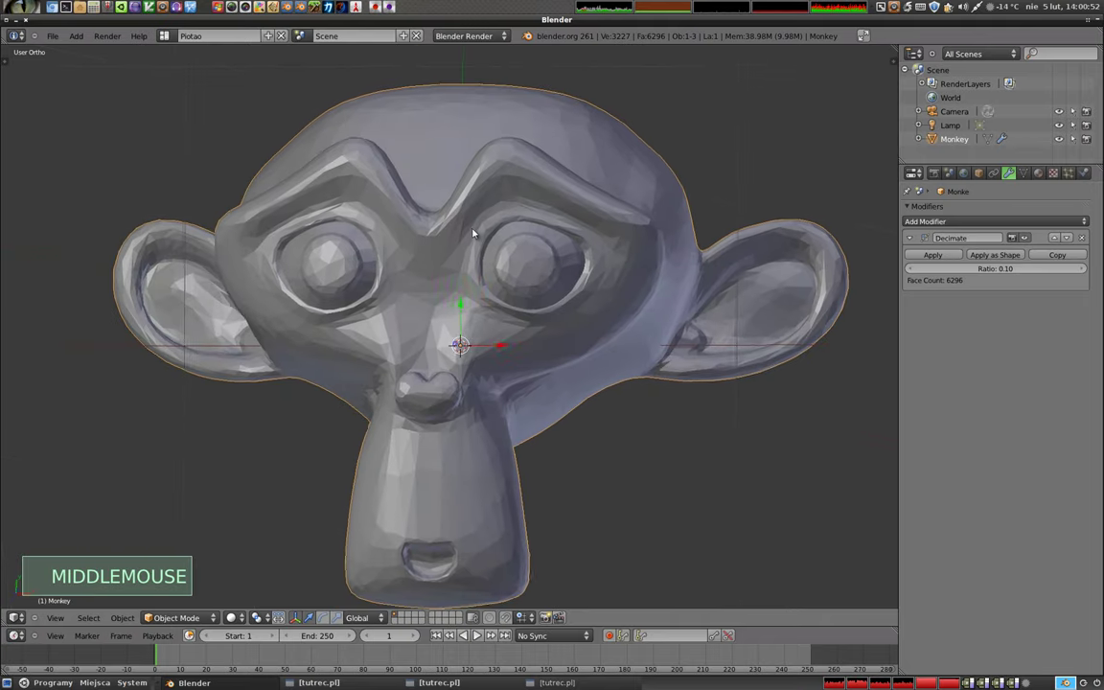
middle_click(451, 310)
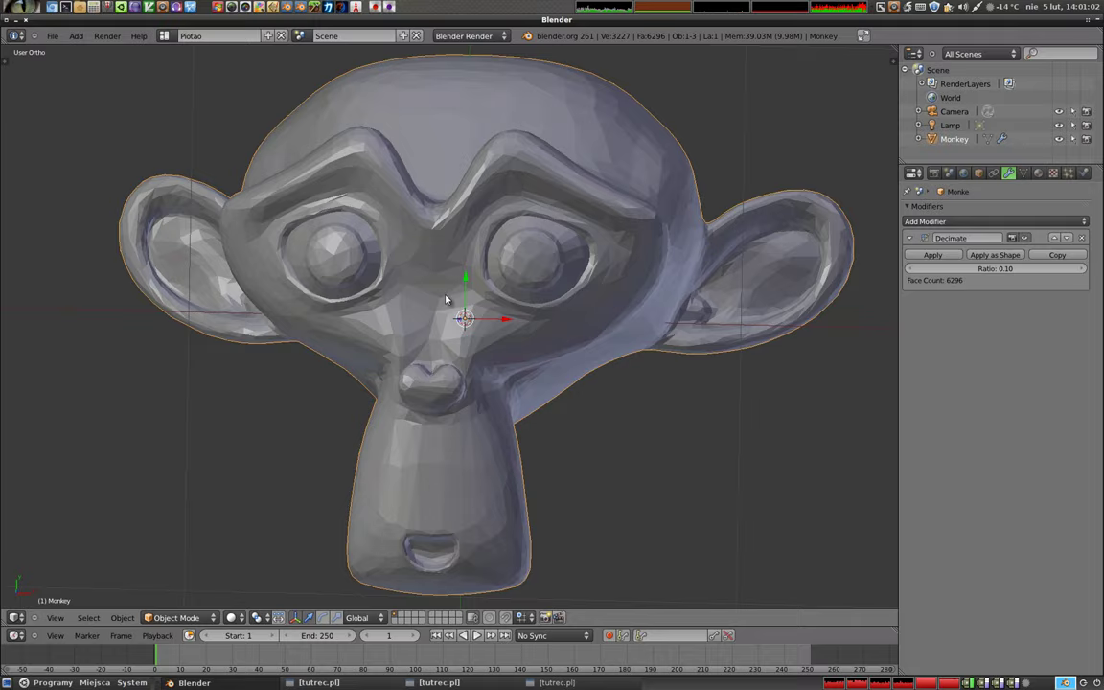
middle_click(399, 258)
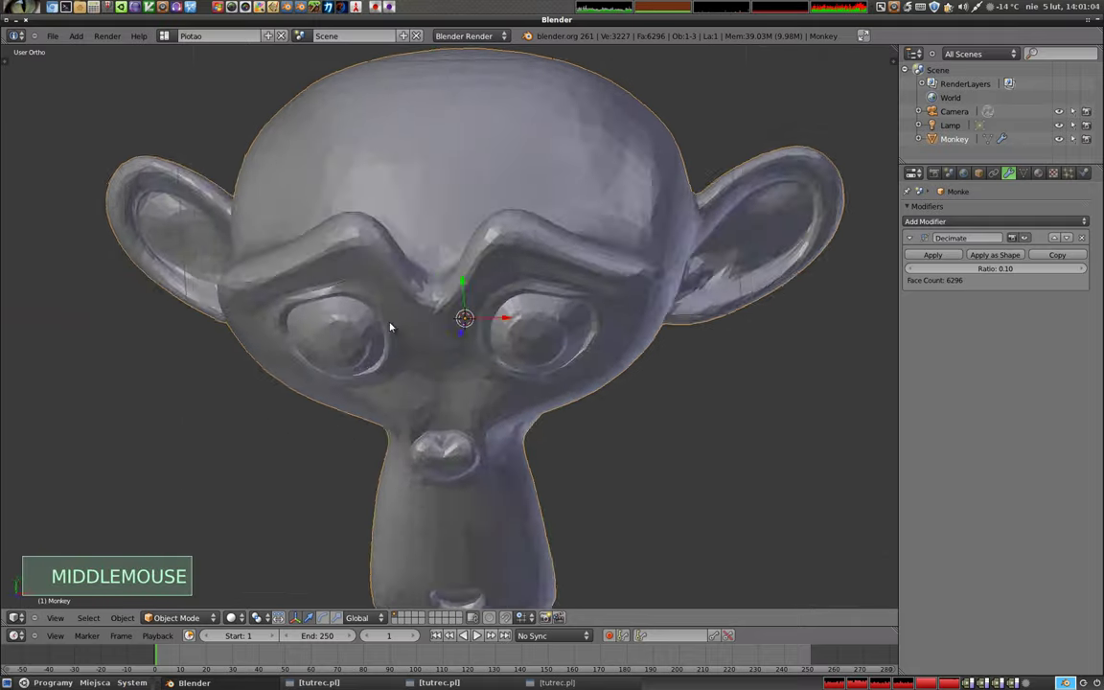
middle_click(430, 207)
scroll(down, 3)
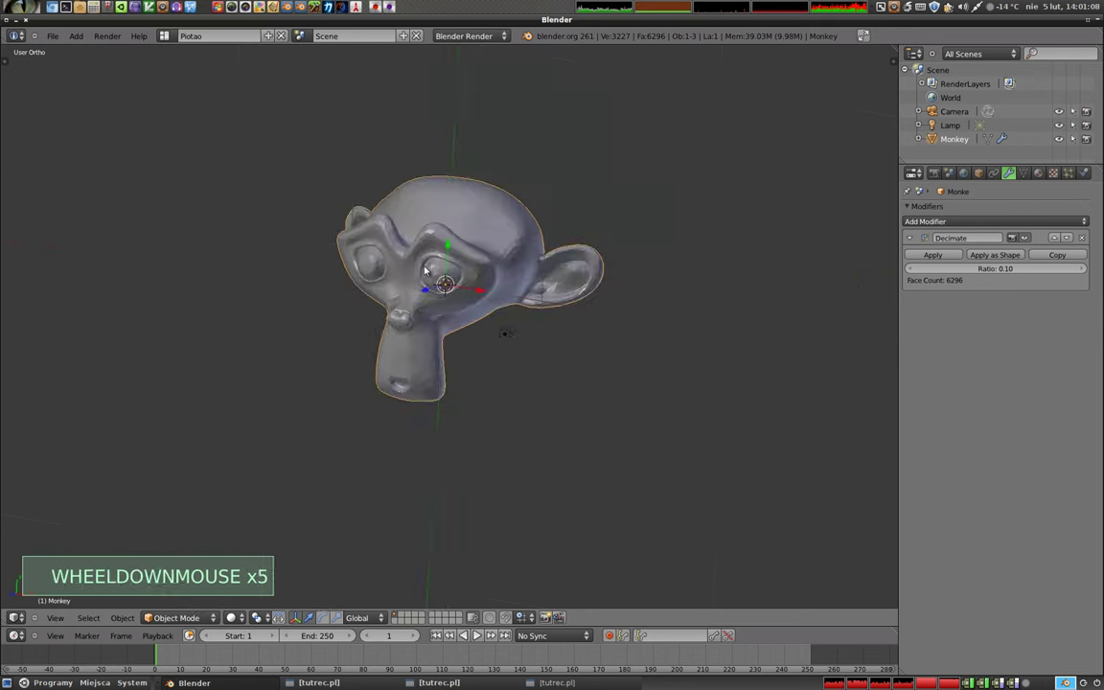
middle_click(400, 279)
middle_click(437, 238)
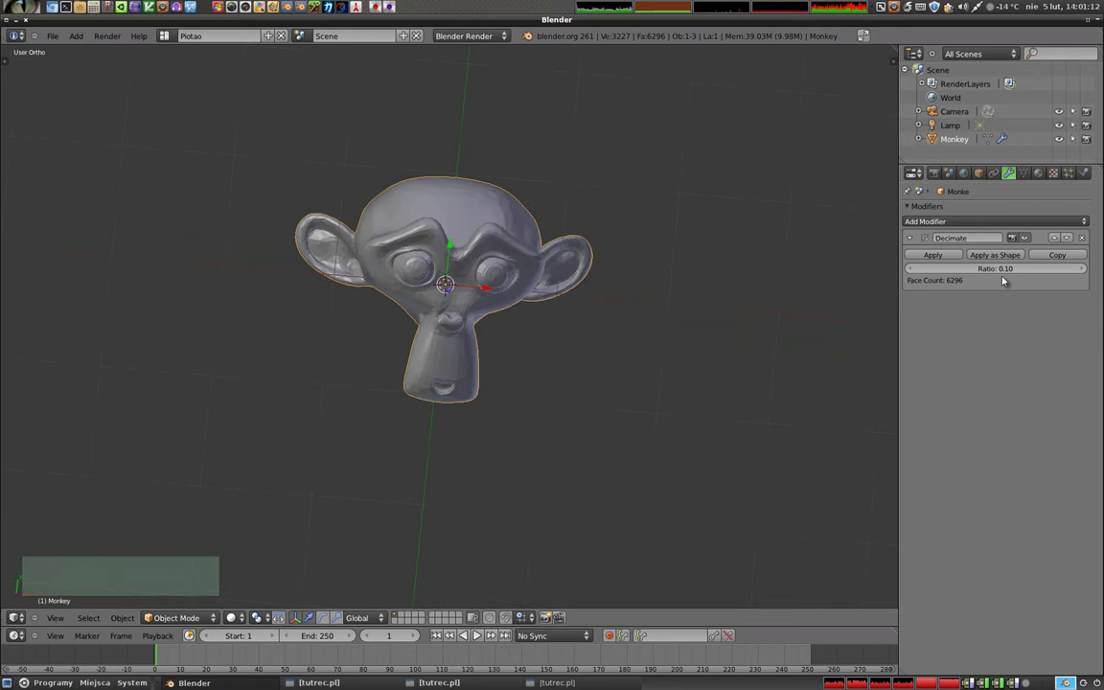
Delete the decimated head and add a cube to the scene in its place
key(x)
middle_click(392, 399)
middle_click(365, 213)
key(shift+a)
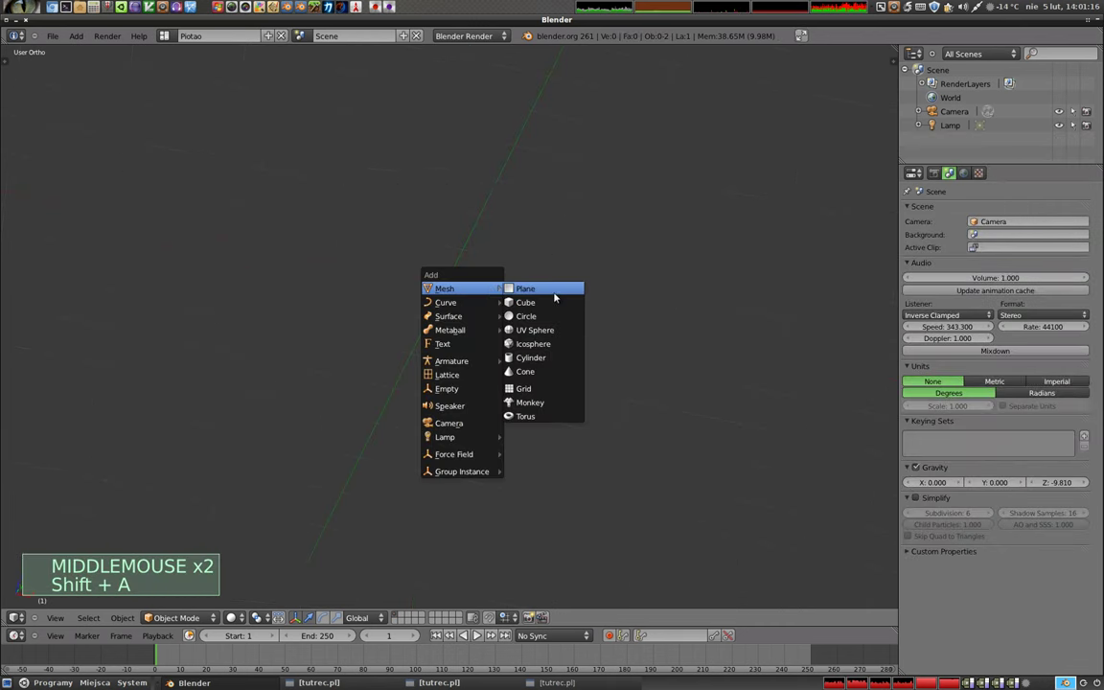
middle_click(470, 270)
middle_click(414, 234)
Give the cube a four-level Simple Subsurf so it keeps its sharp shape as a dense grid mesh
key(ctrl+4)
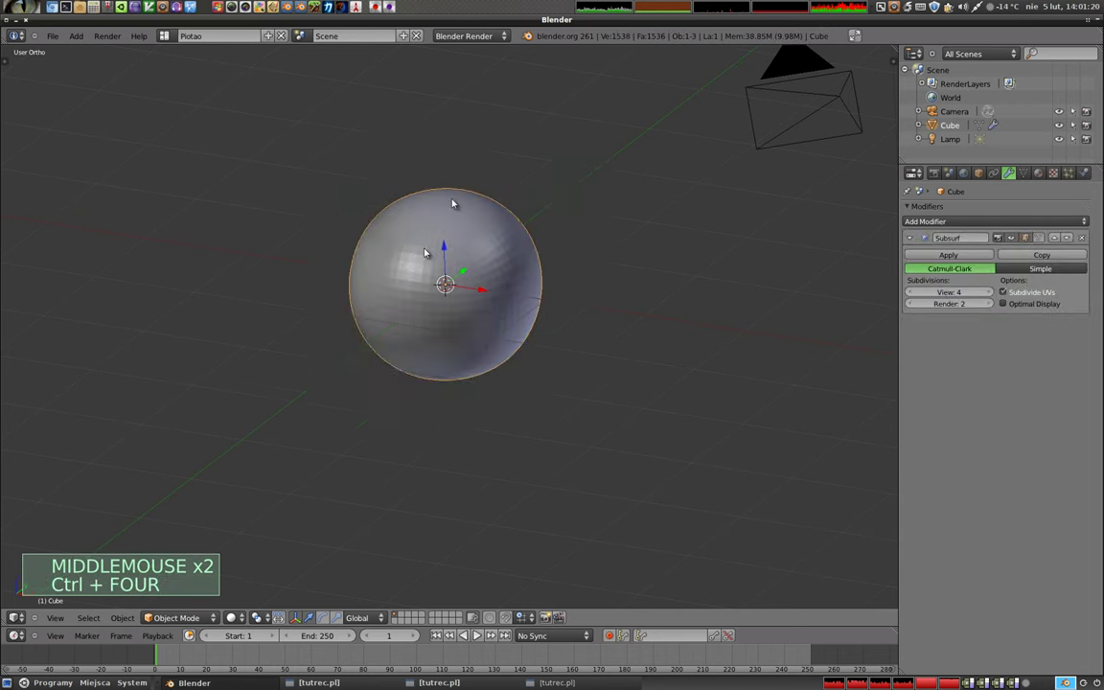
click(1049, 269)
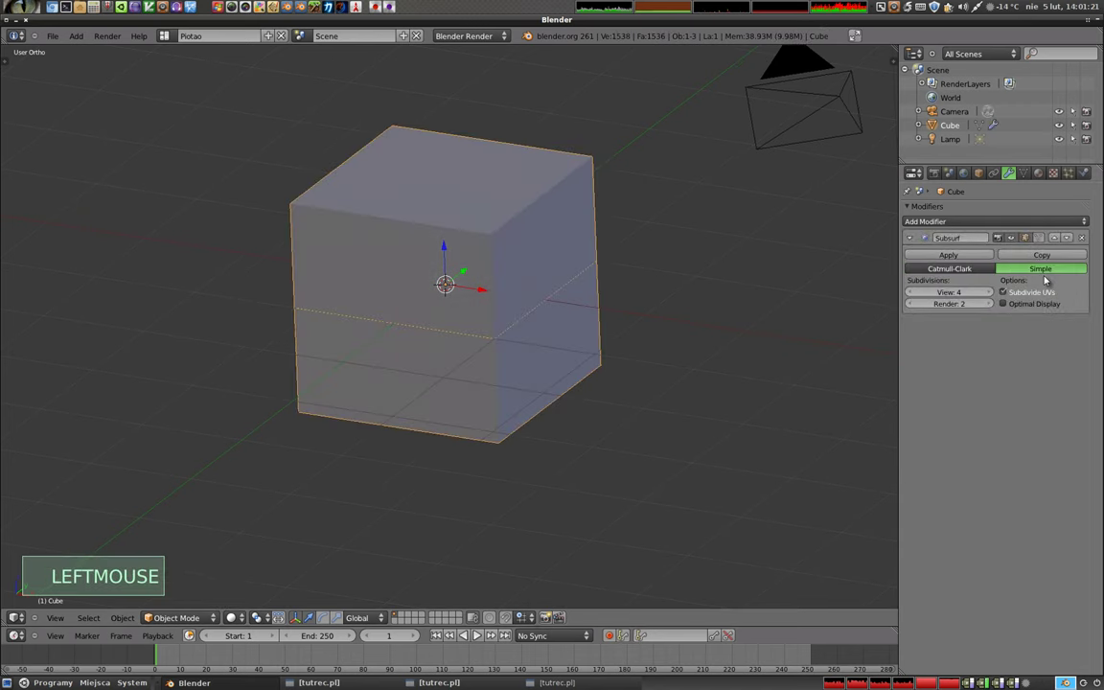
key(z)
middle_click(460, 365)
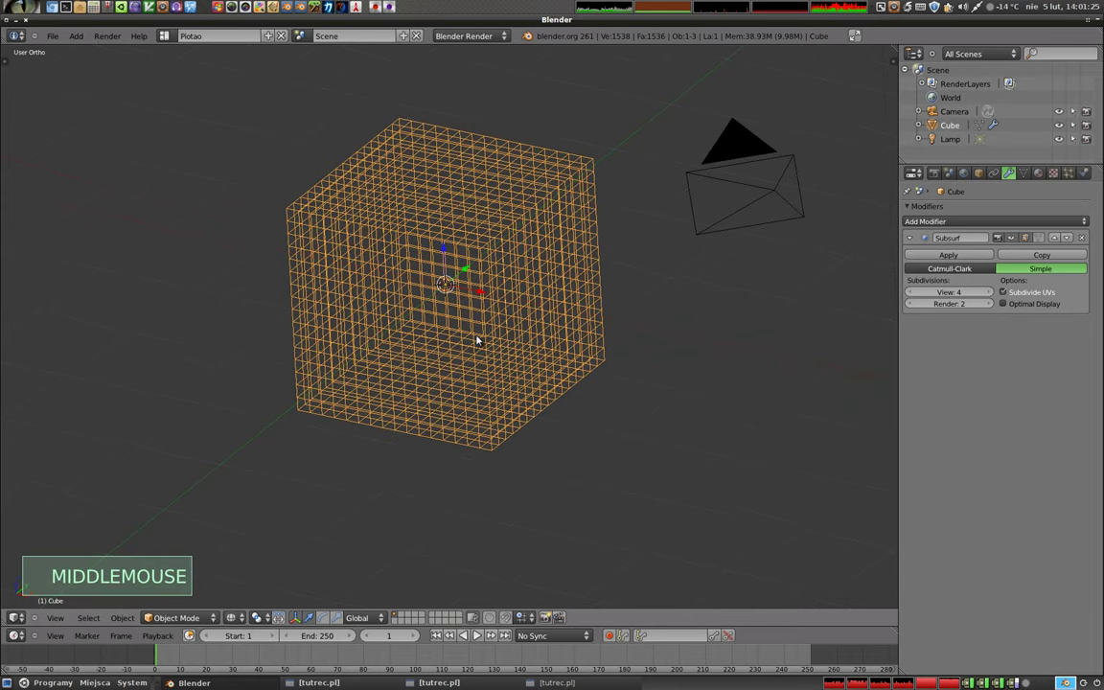
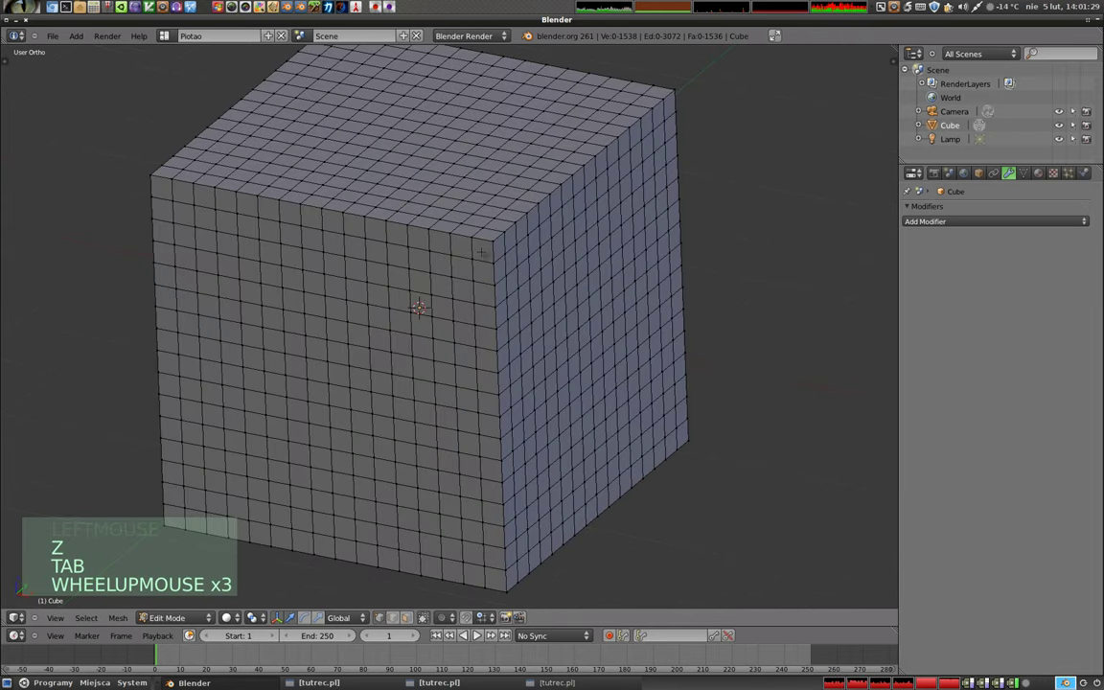
scroll(down, 3)
Return to object mode and add a Decimate modifier to the subdivided cube
key(z)
key(z)
key(Tab)
click(1018, 229)
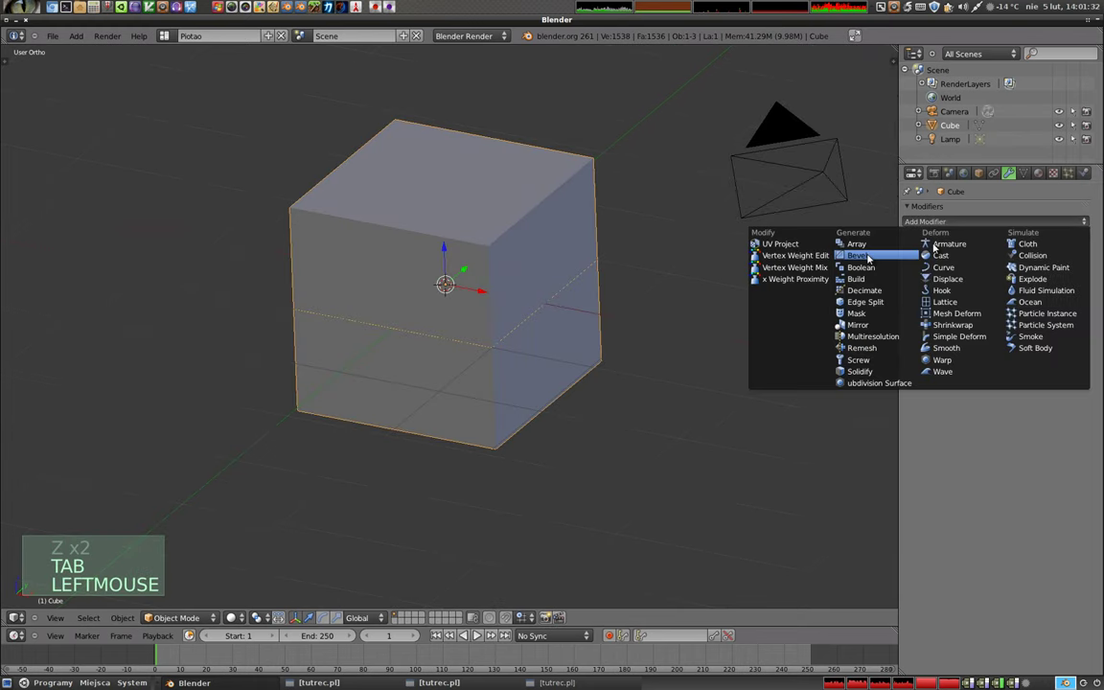
click(1029, 272)
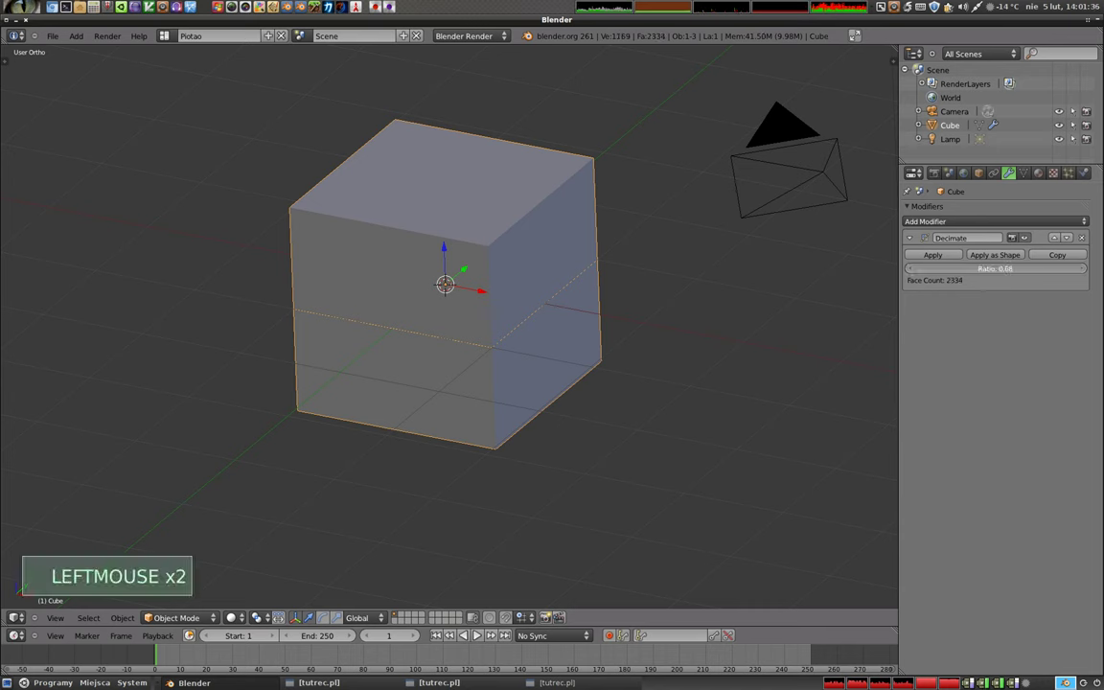
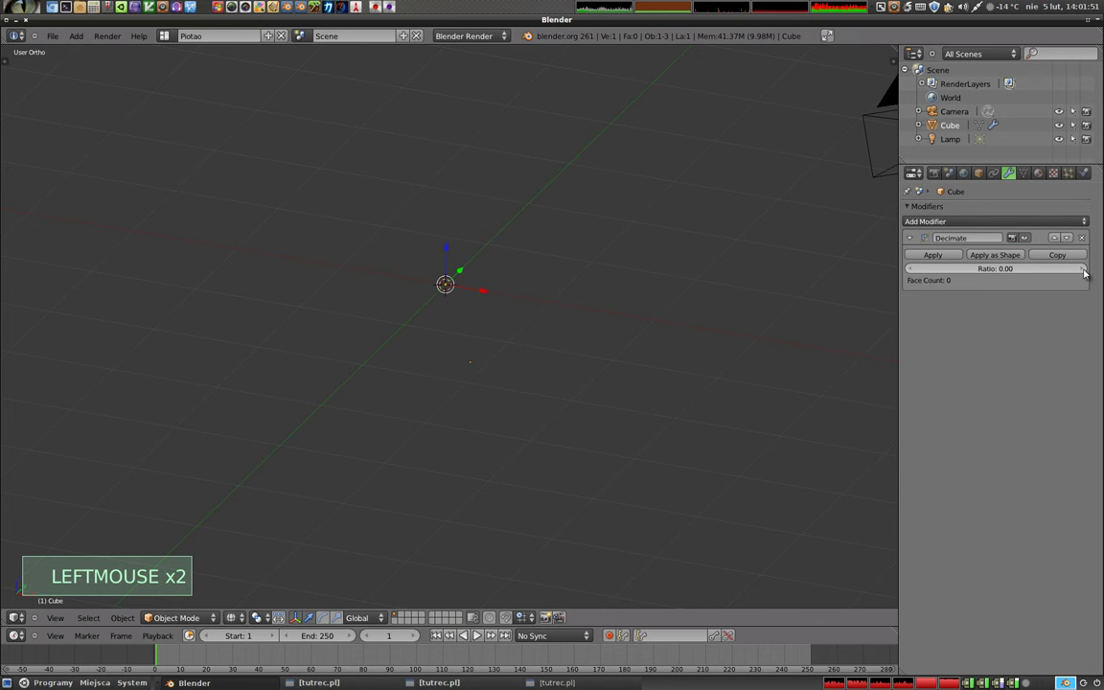
Try Decimate ratios of 0.01 and 0.005, checking the cube in solid and wireframe shading
click(1089, 269)
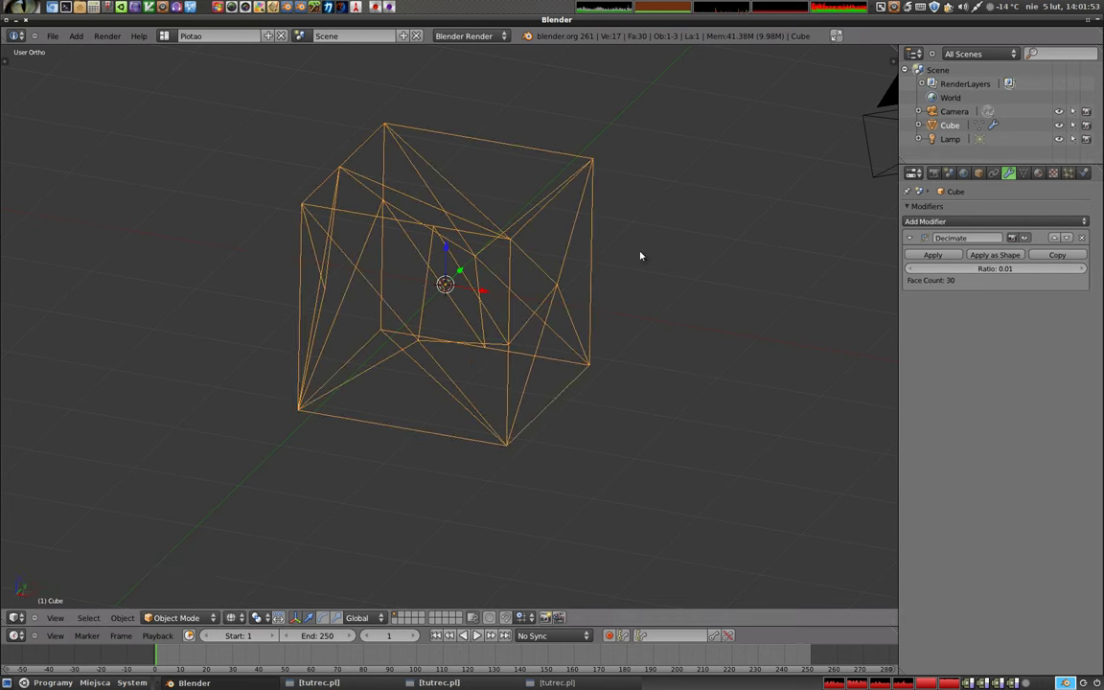
key(z)
middle_click(473, 298)
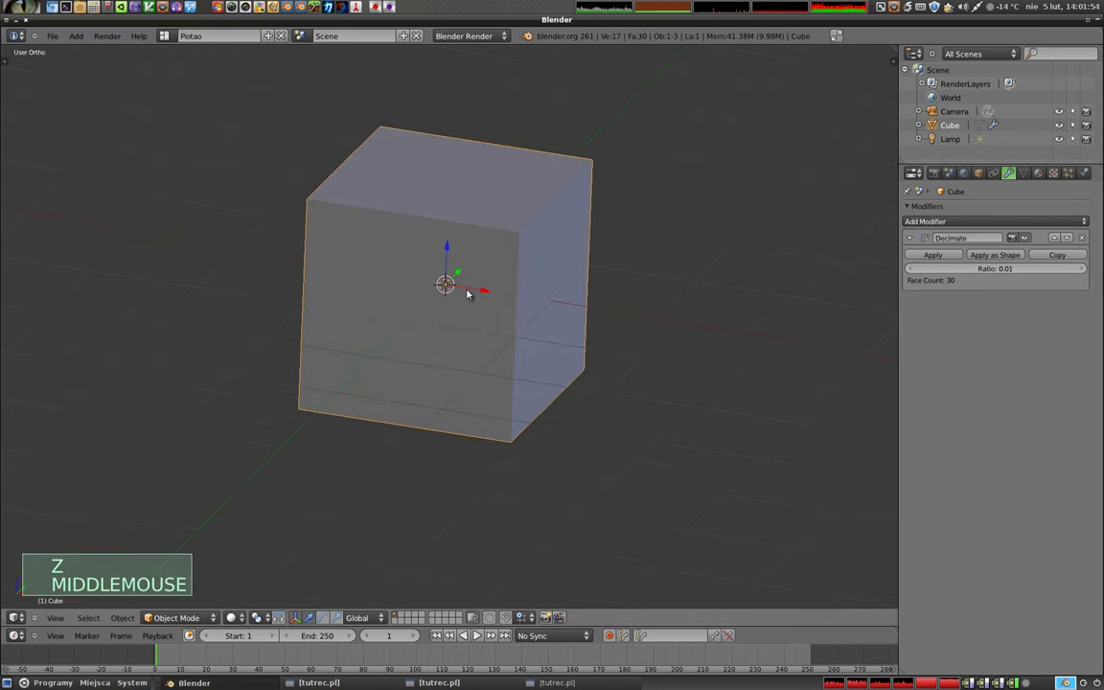
key(z)
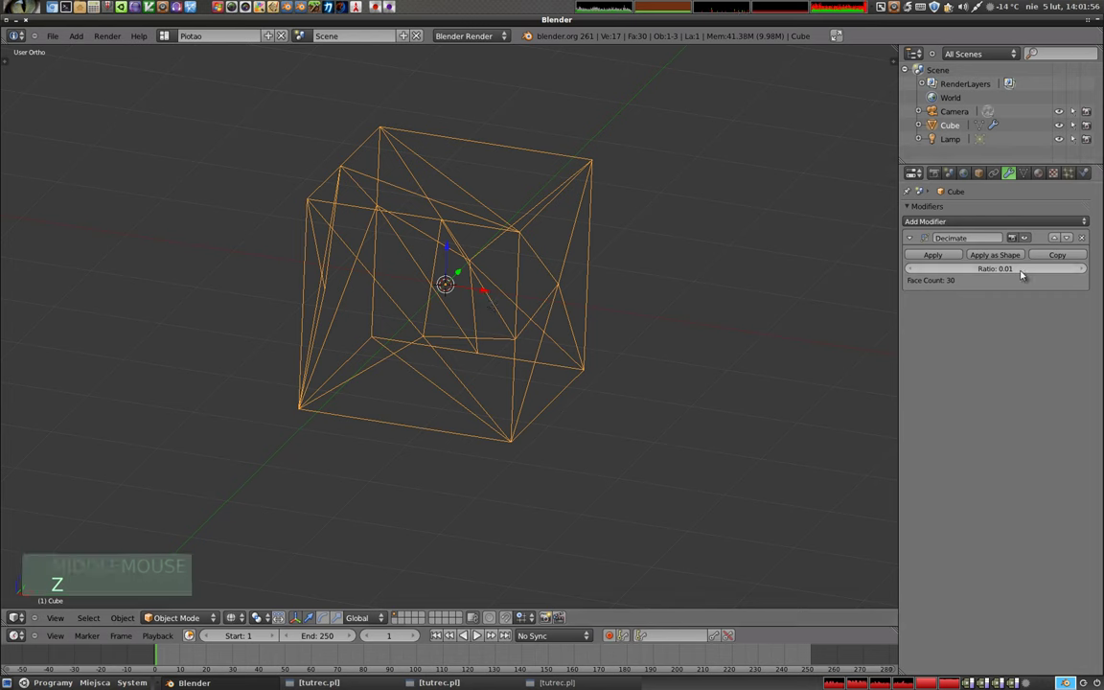
click(1016, 269)
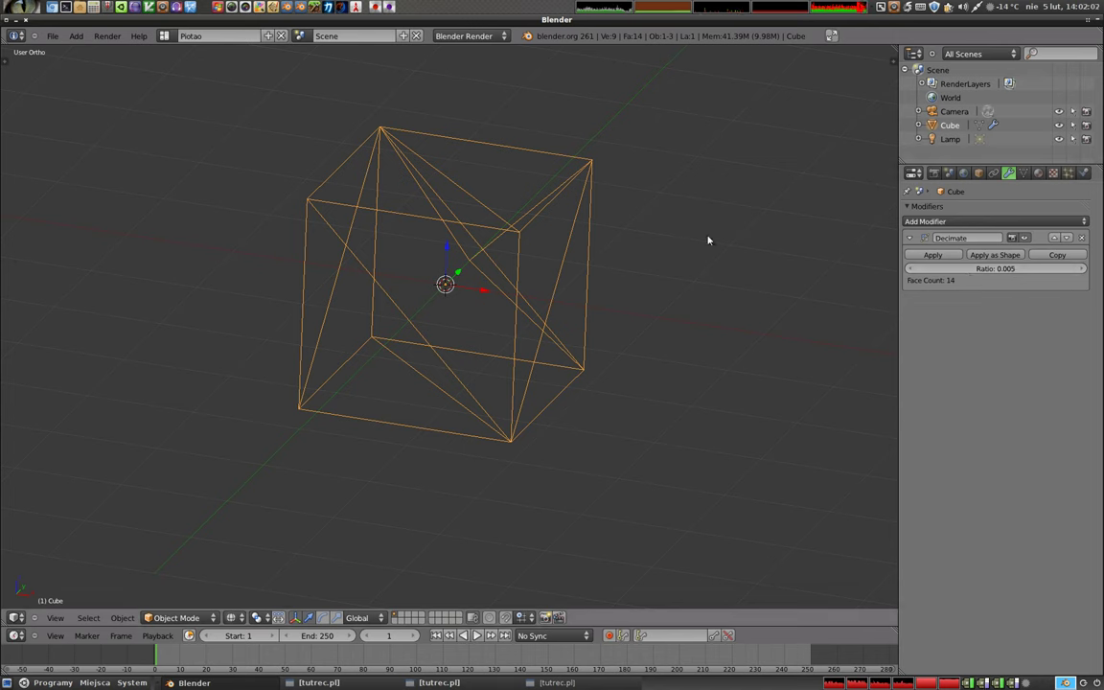
key(z)
key(z)
middle_click(499, 292)
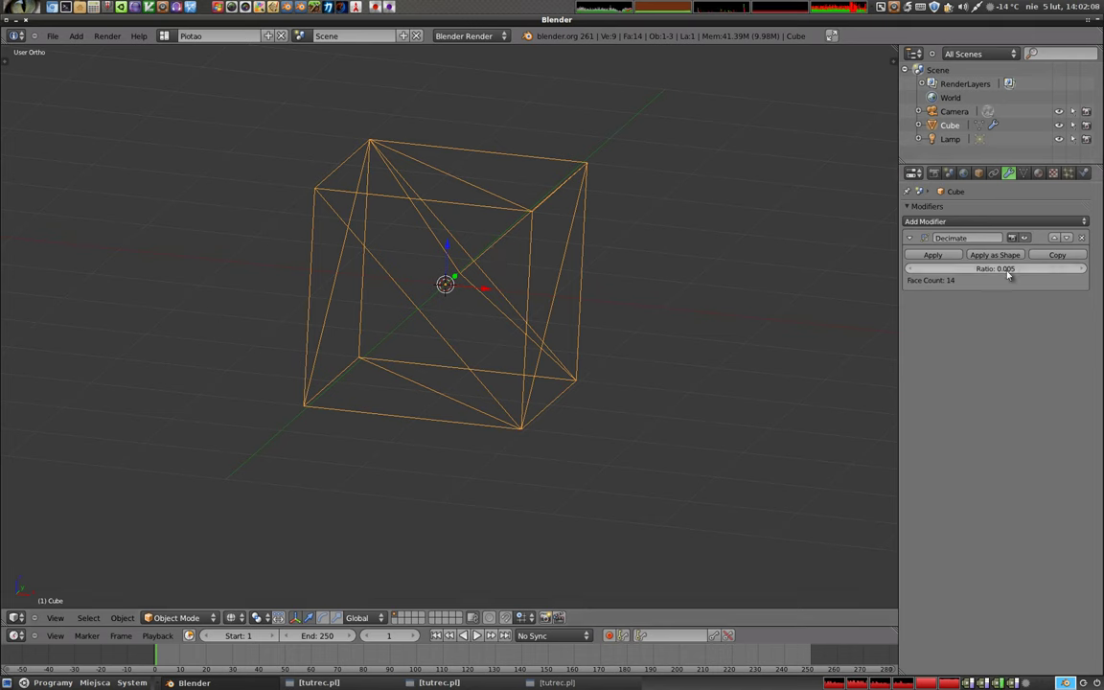
Lower the ratio to 0.001 then settle on 0.004, leaving the cube as 12 triangular faces
click(1010, 268)
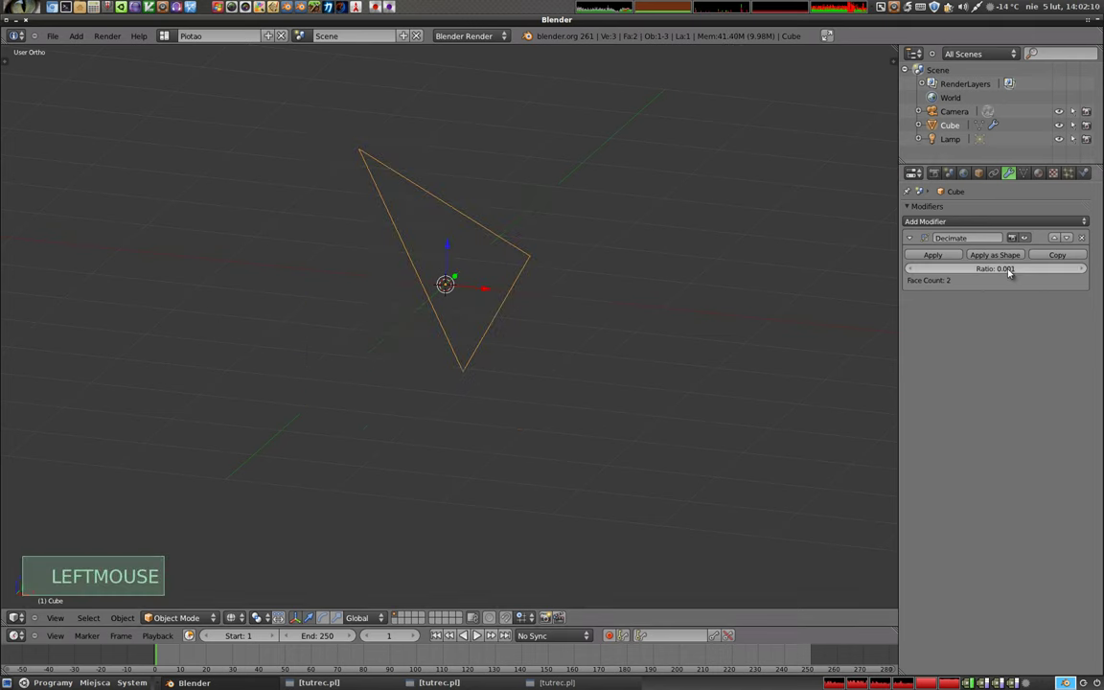
click(1013, 270)
key(End)
key(Return)
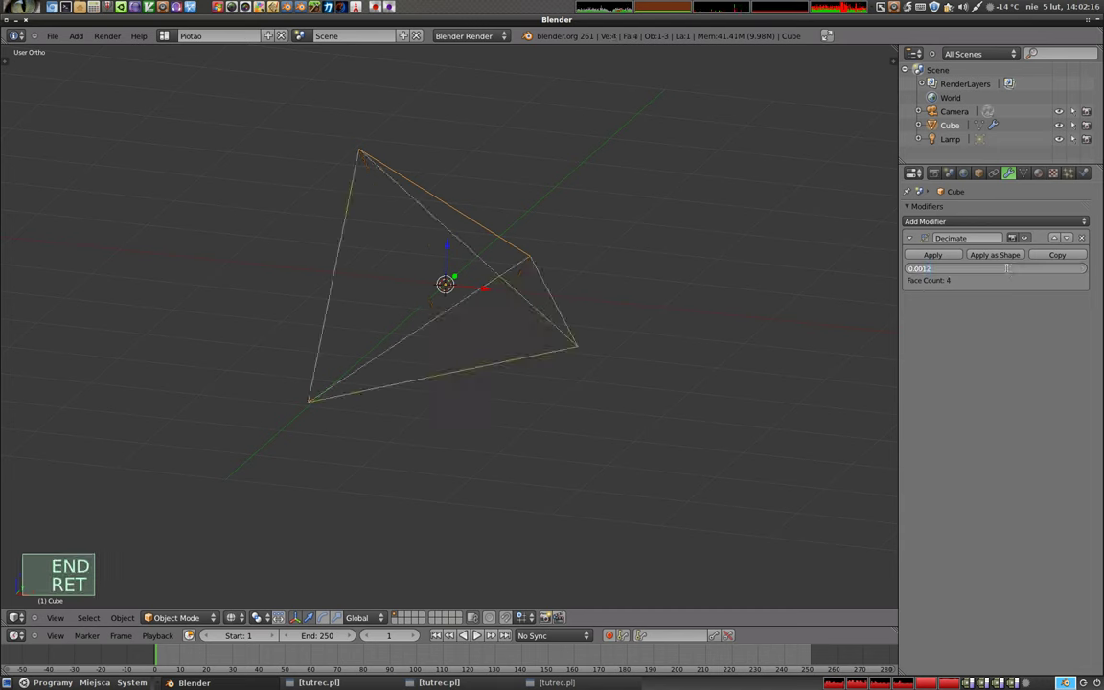
key(Return)
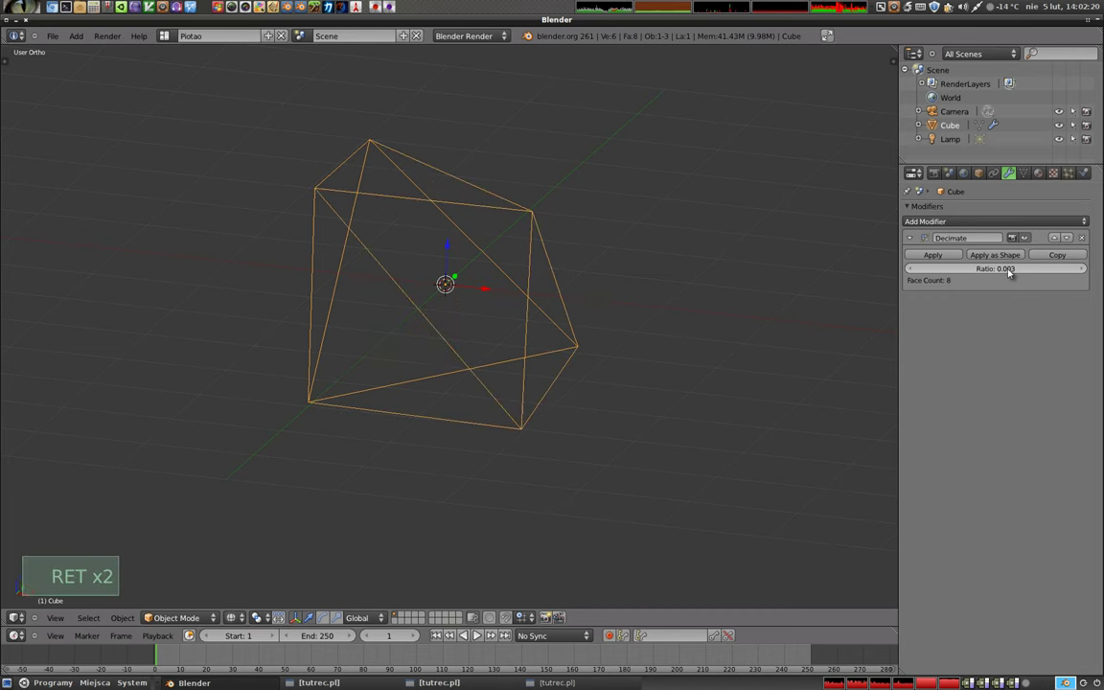
key(Return)
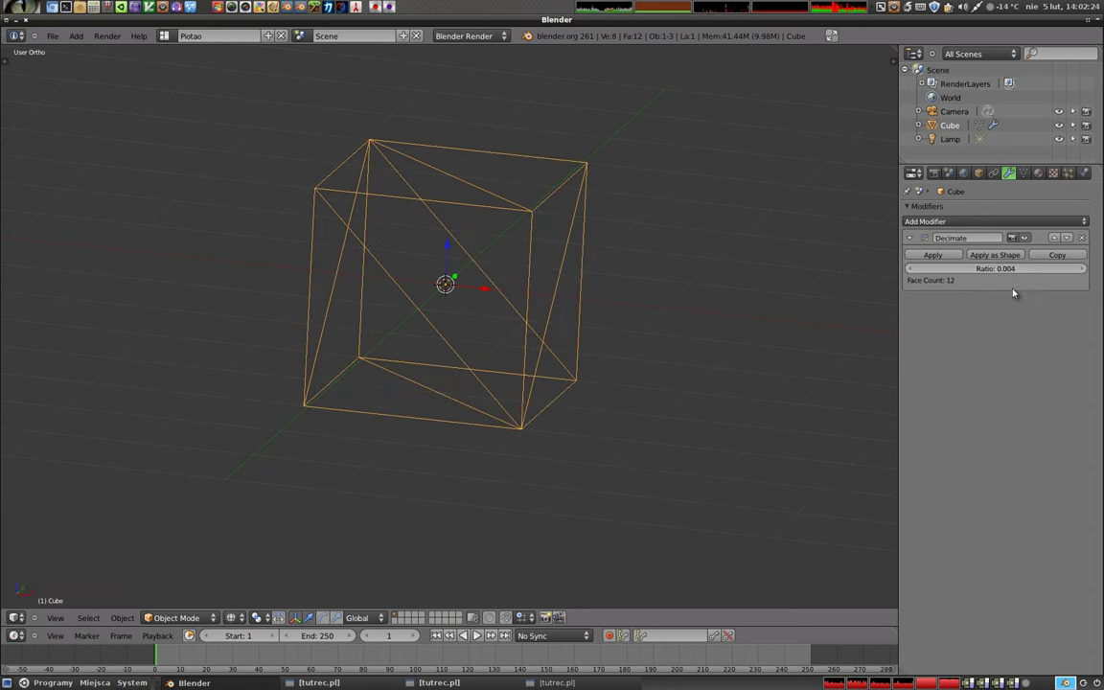
middle_click(509, 268)
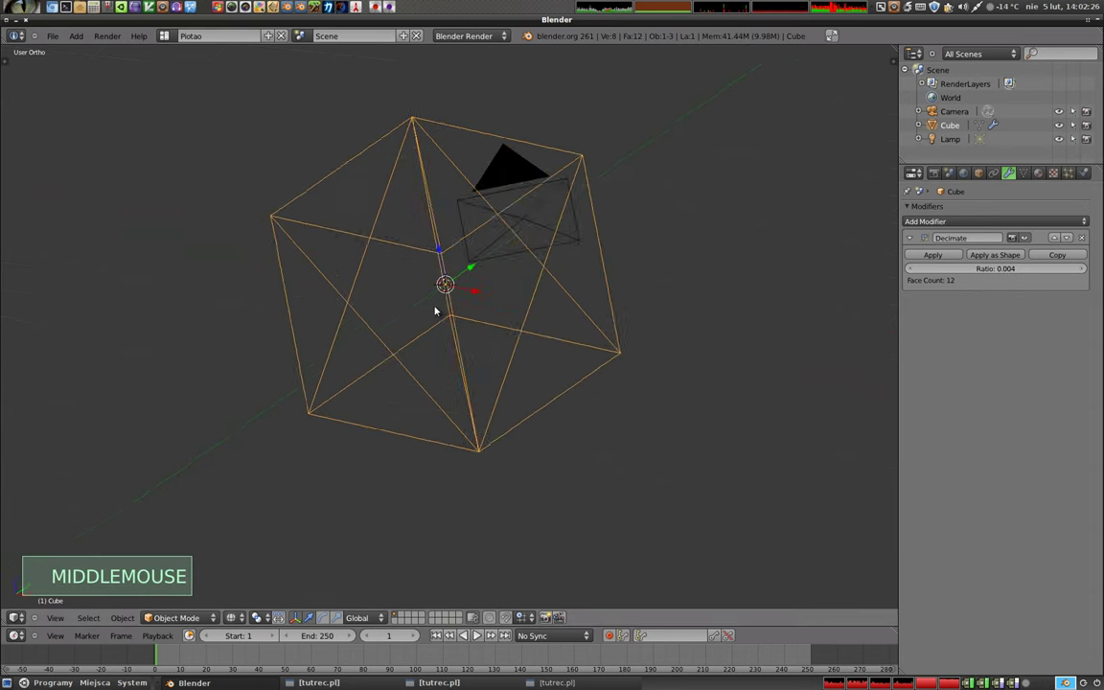
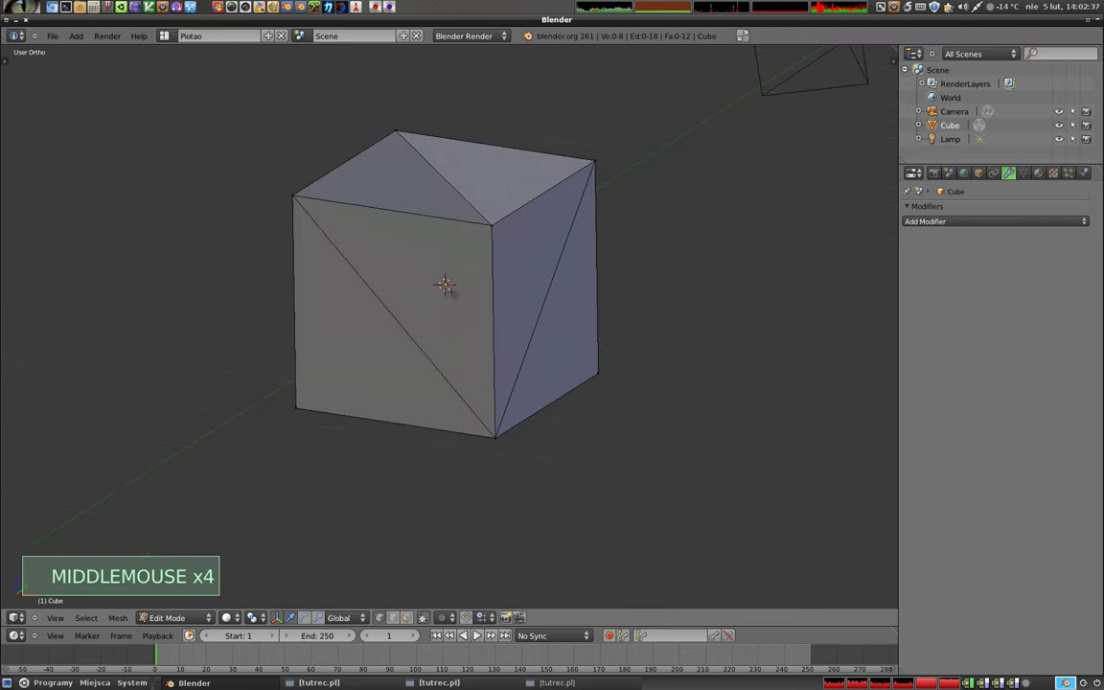
Switch to face selection and rotate the front face's diagonal edge, then rotate it back
key(ctrl+Tab)
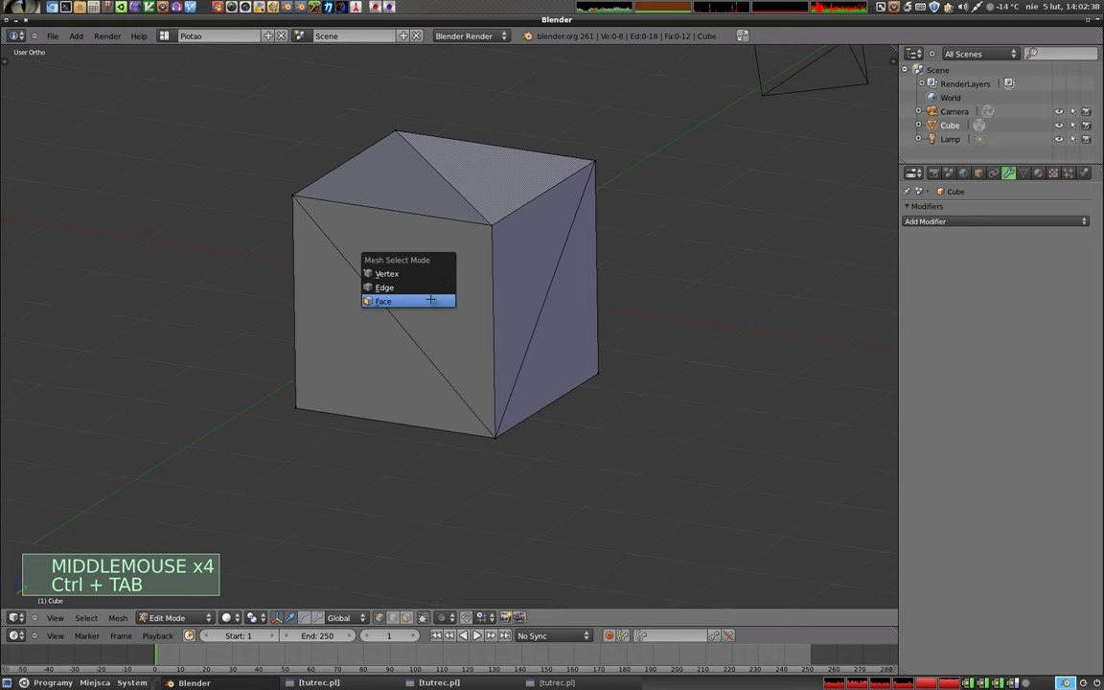
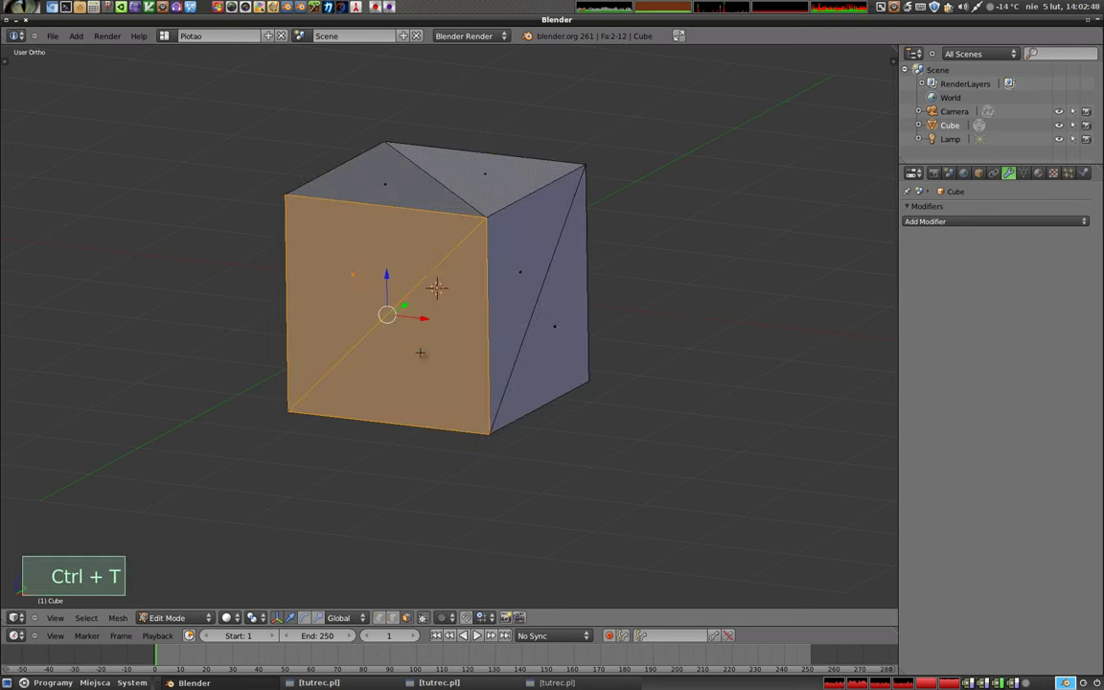
key(ctrl+t)
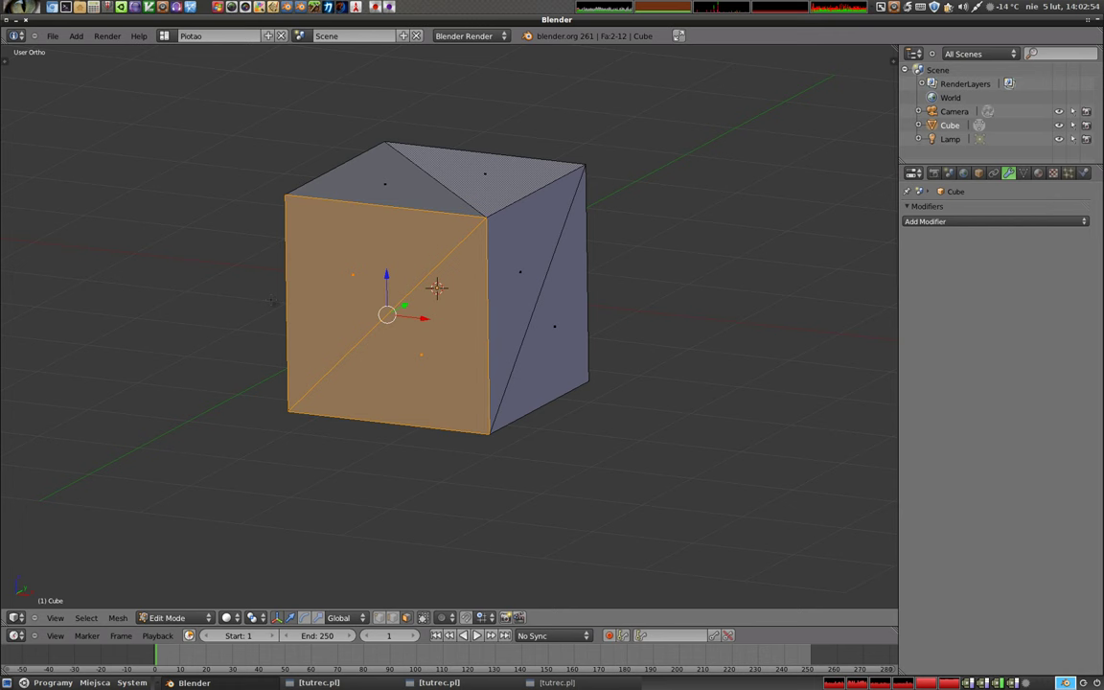
key(ctrl+f)
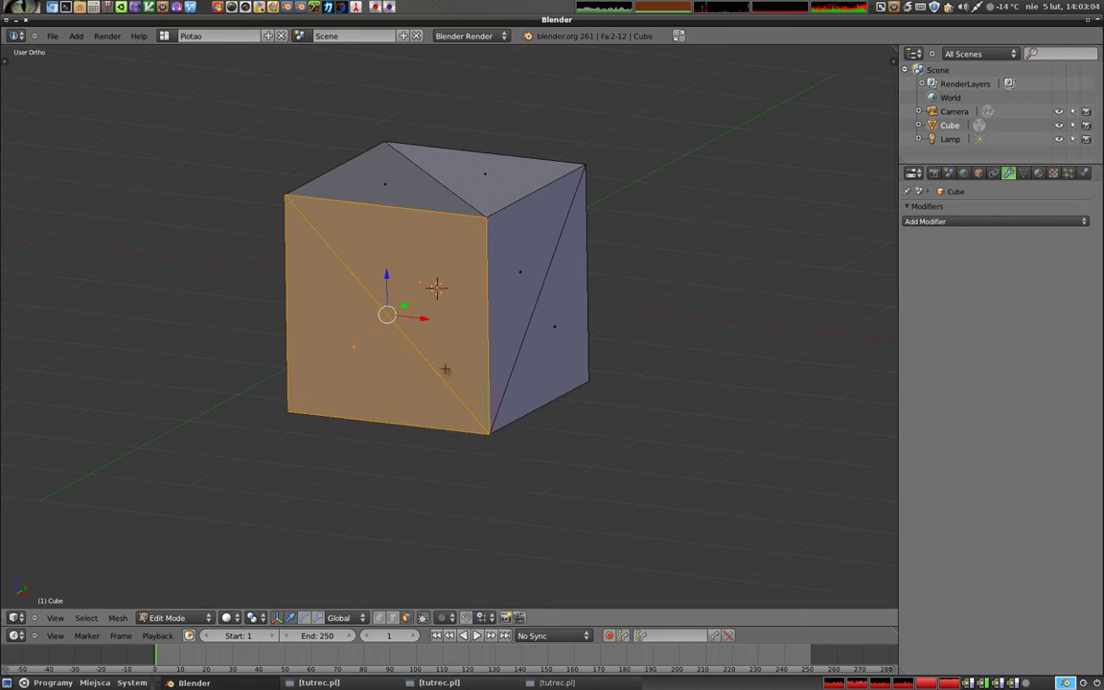
key(ctrl+f)
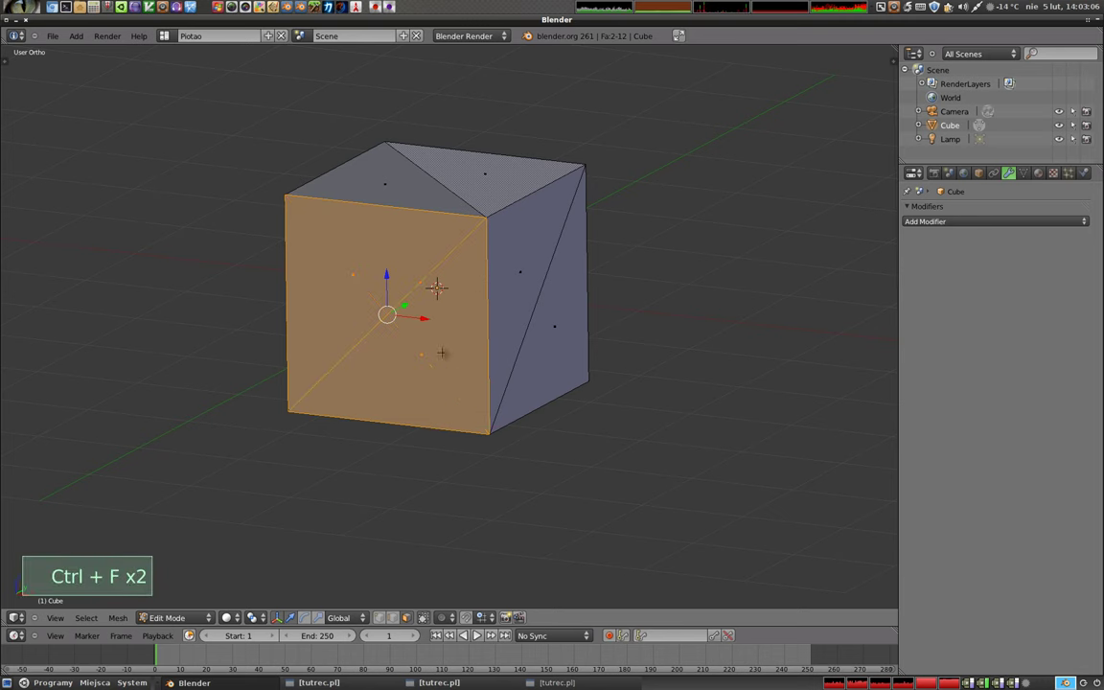
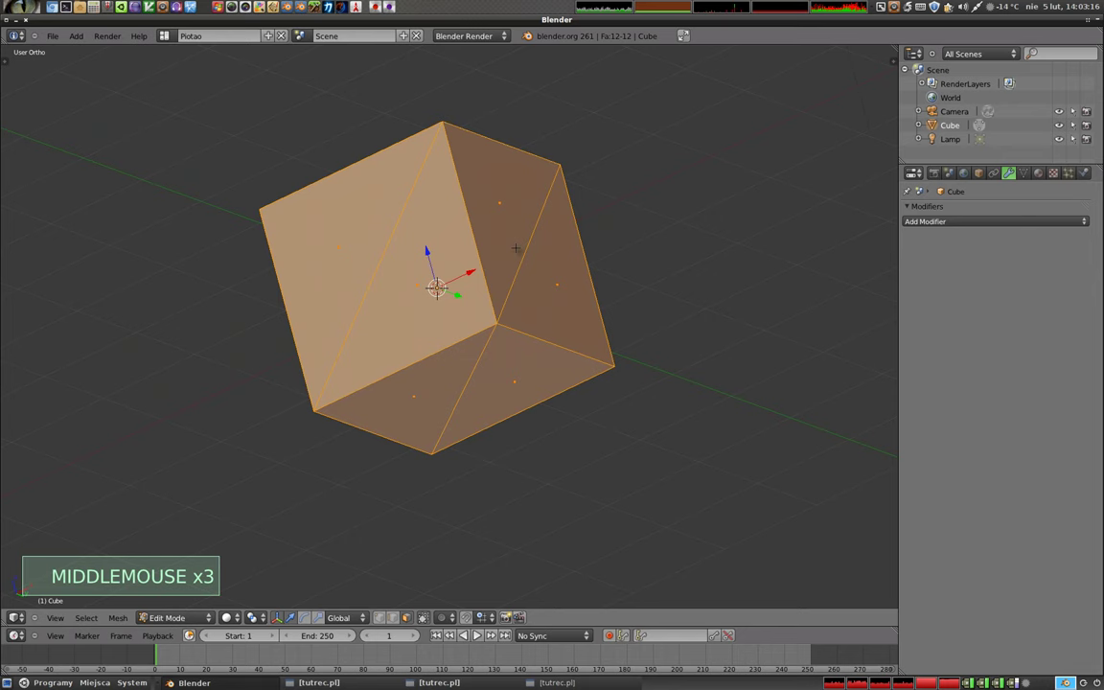
Fill the selected geometry and join triangle pairs into quads (Alt+J) for six square faces
key(f)
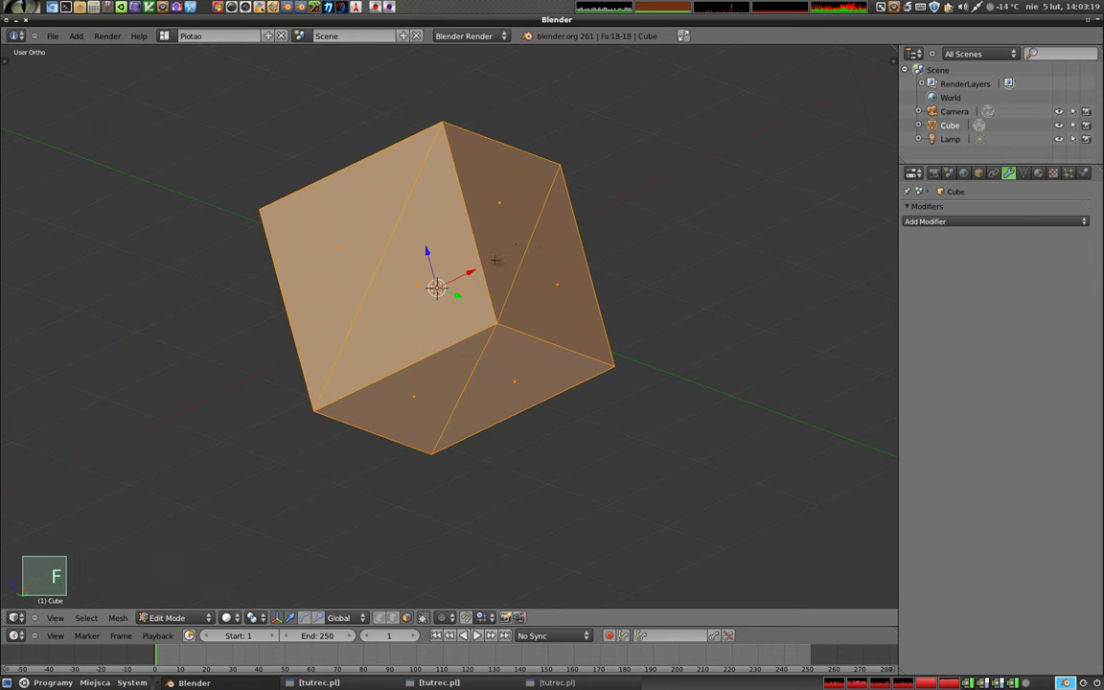
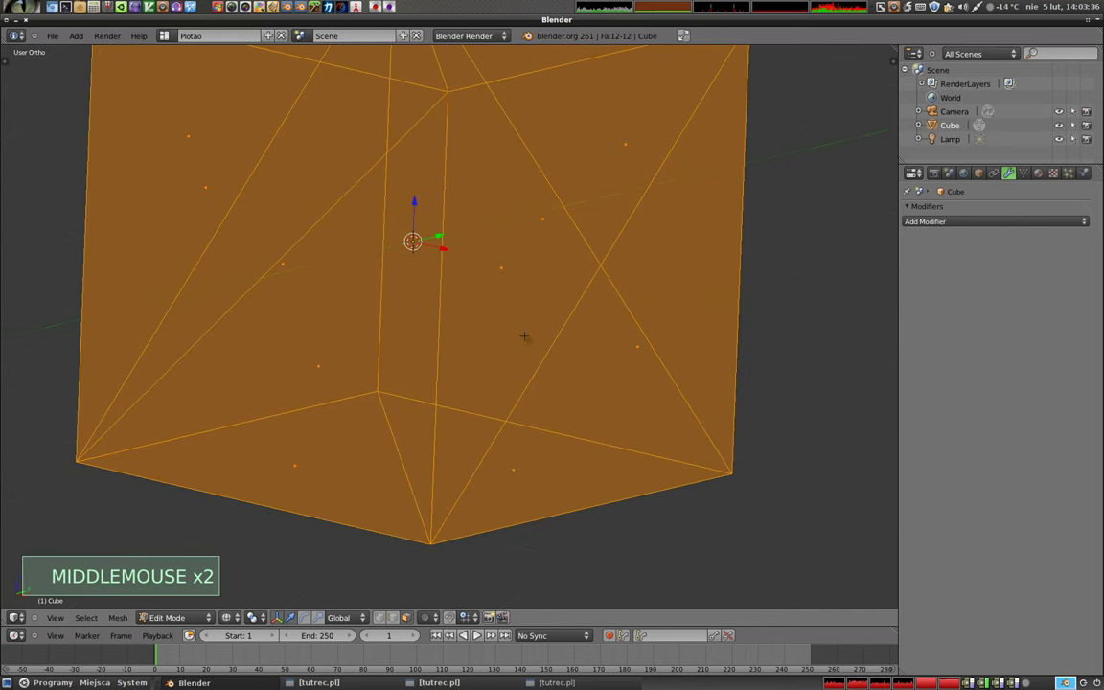
key(alt+j)
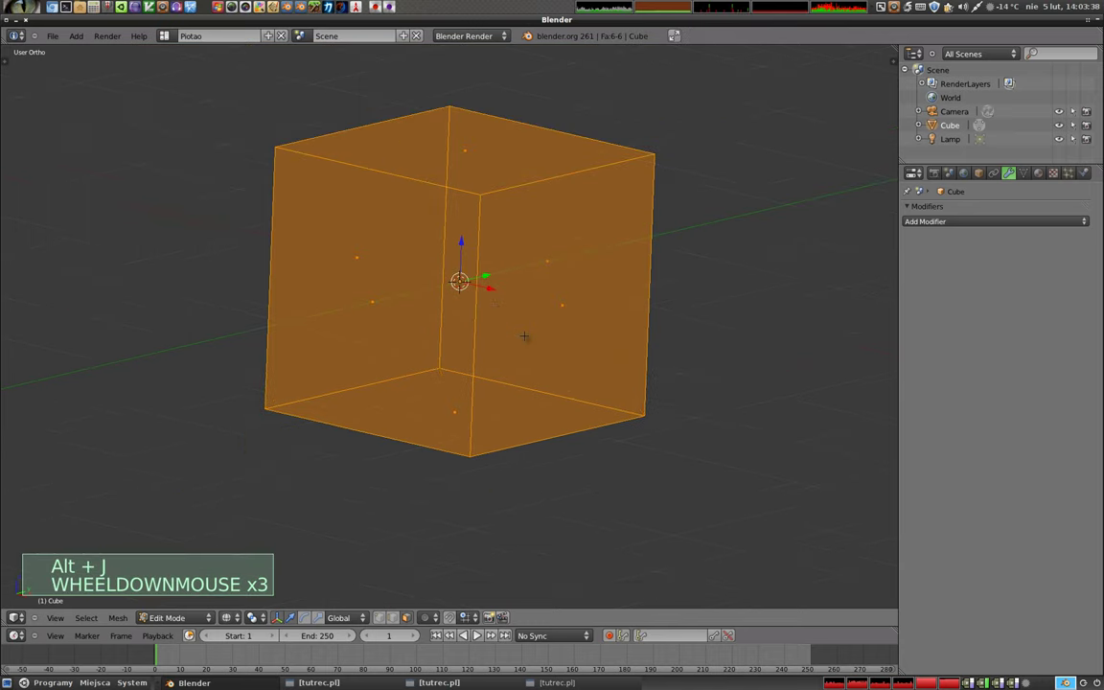